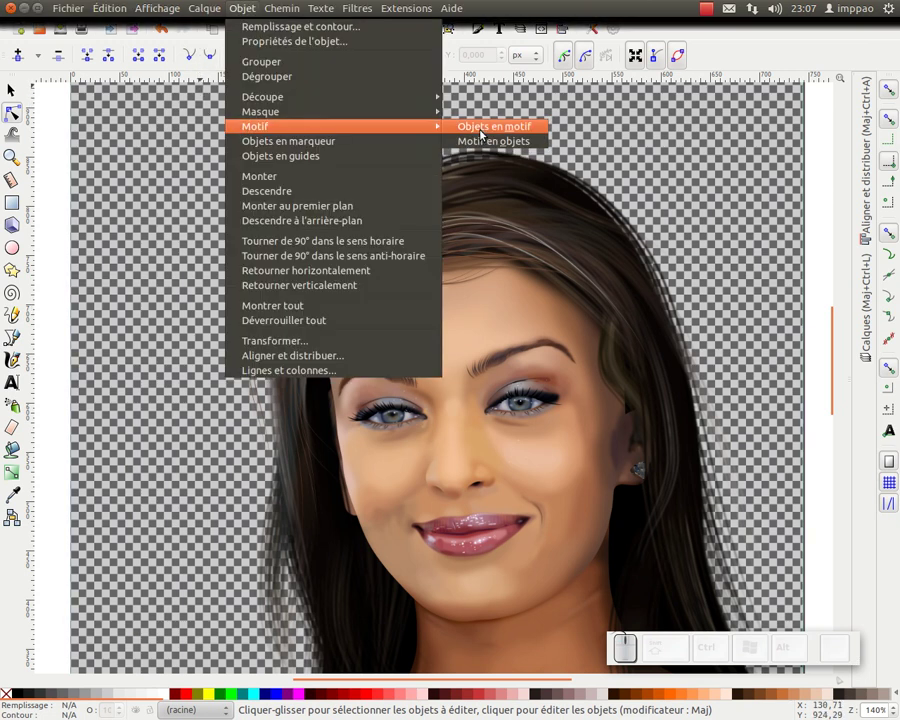
Review the portrait's illustration and damier layers, then start a new blank document.
click(60, 168)
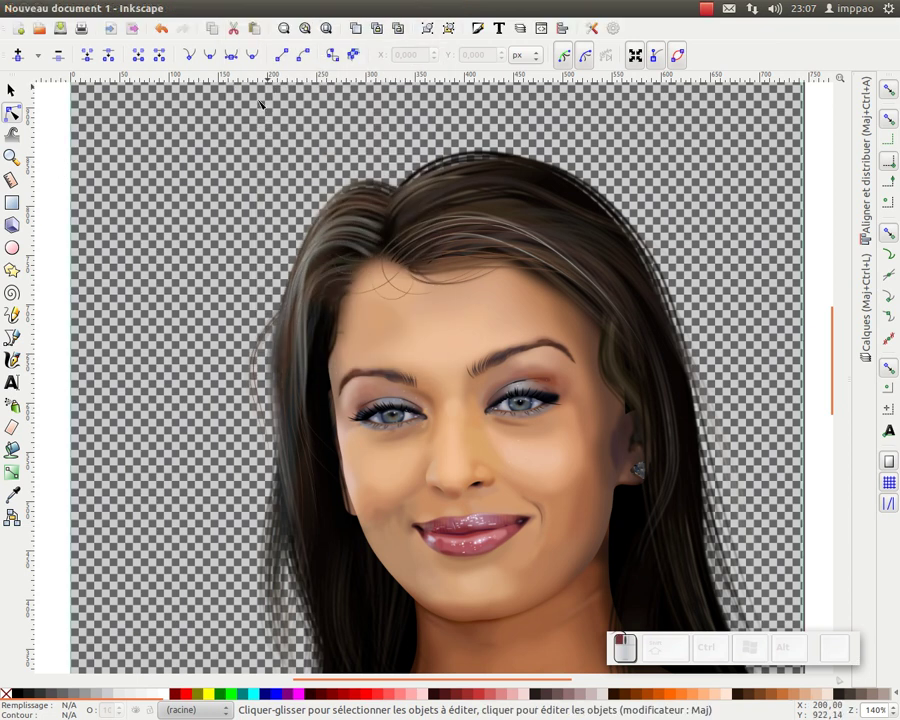
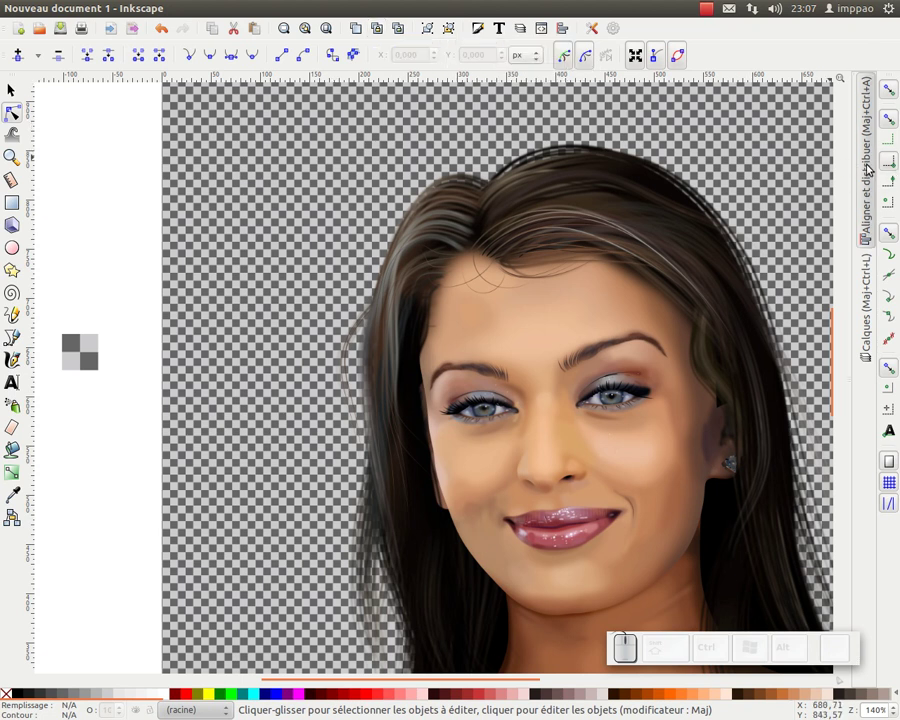
click(873, 318)
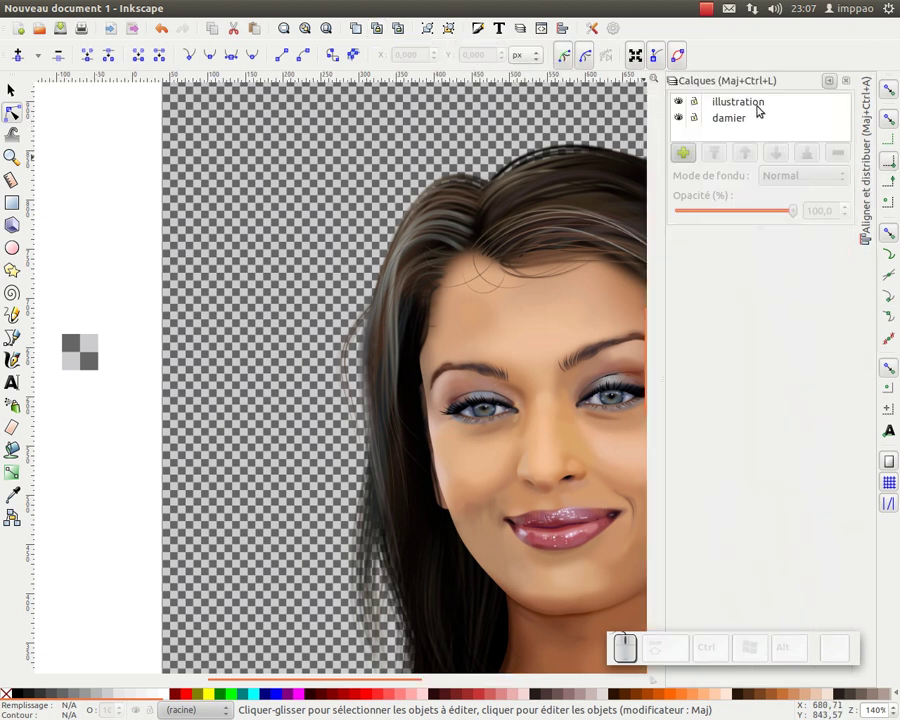
click(739, 102)
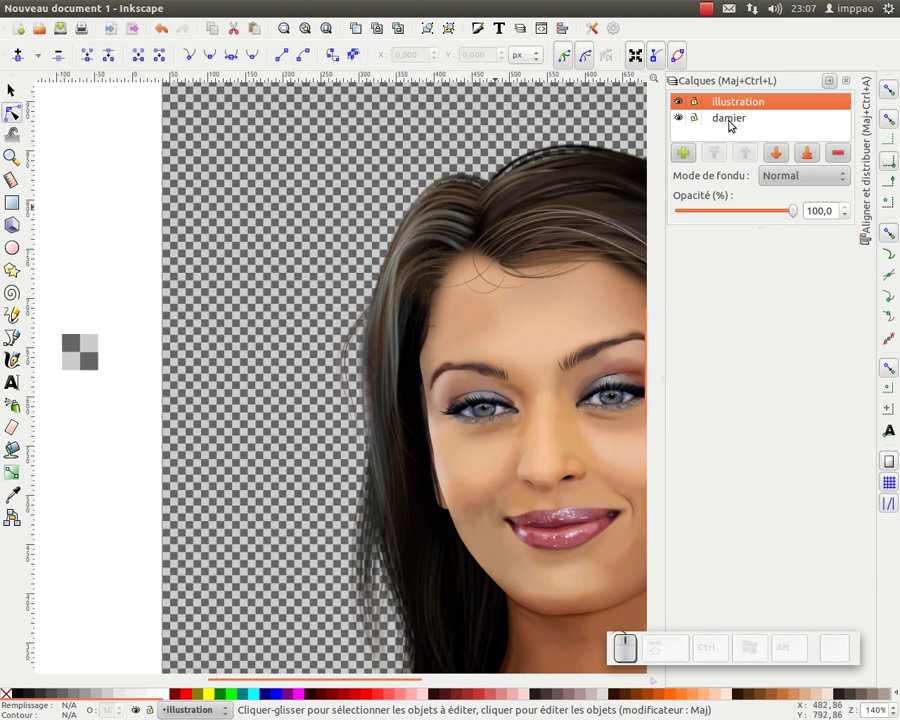
click(687, 119)
click(28, 30)
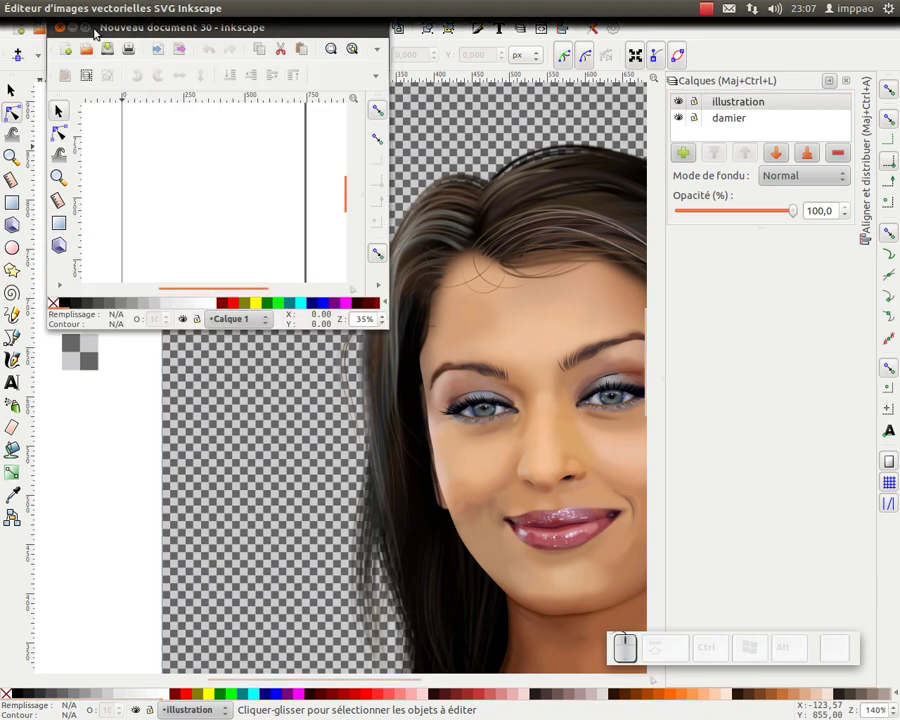
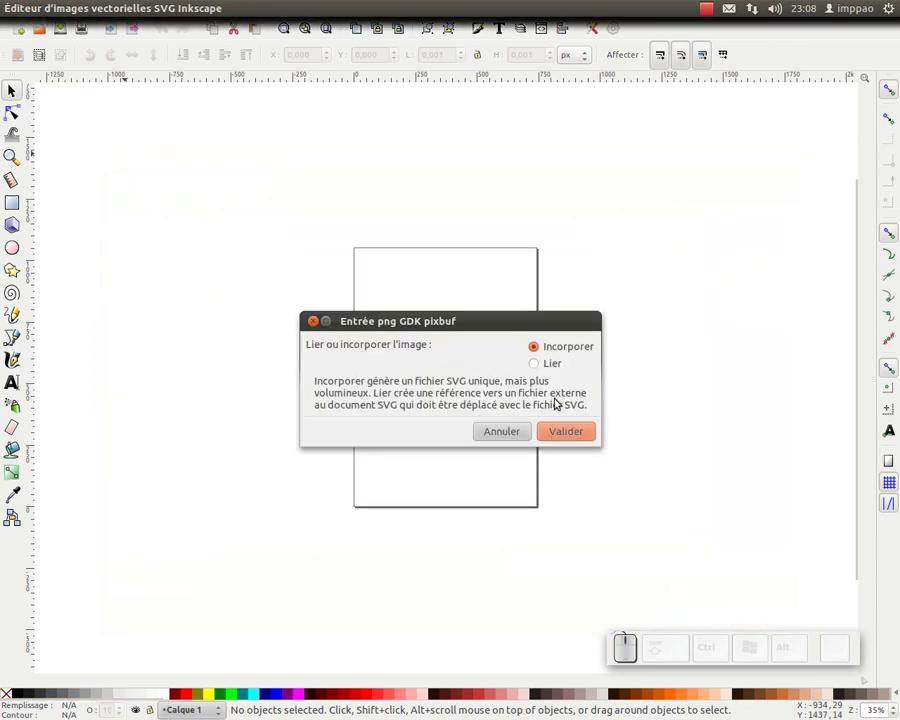
Embed the imported portrait test.png and drag it over the page.
click(574, 437)
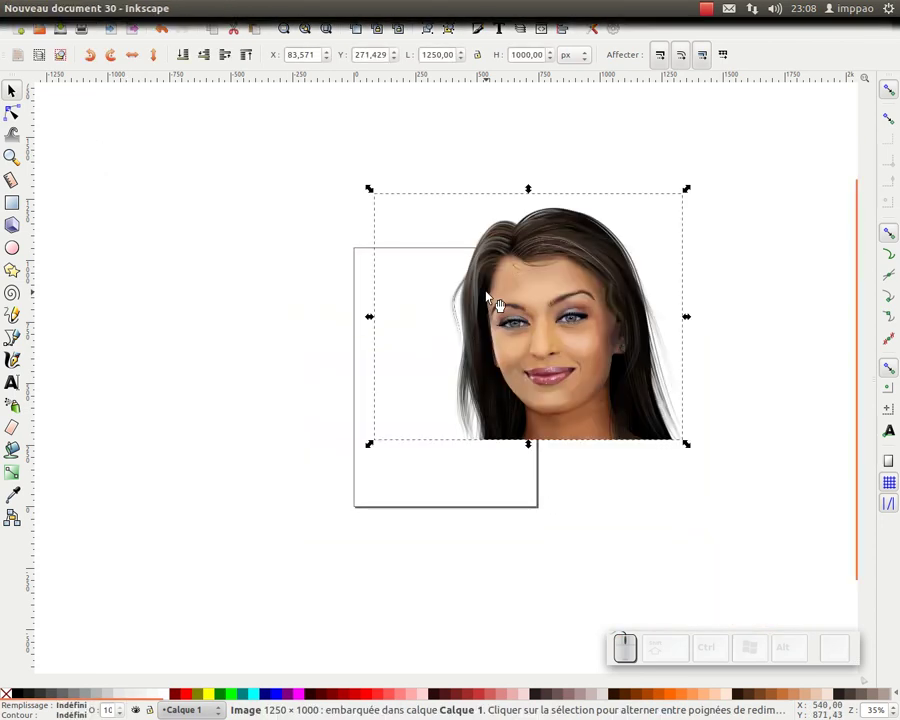
drag(572, 348, 339, 90)
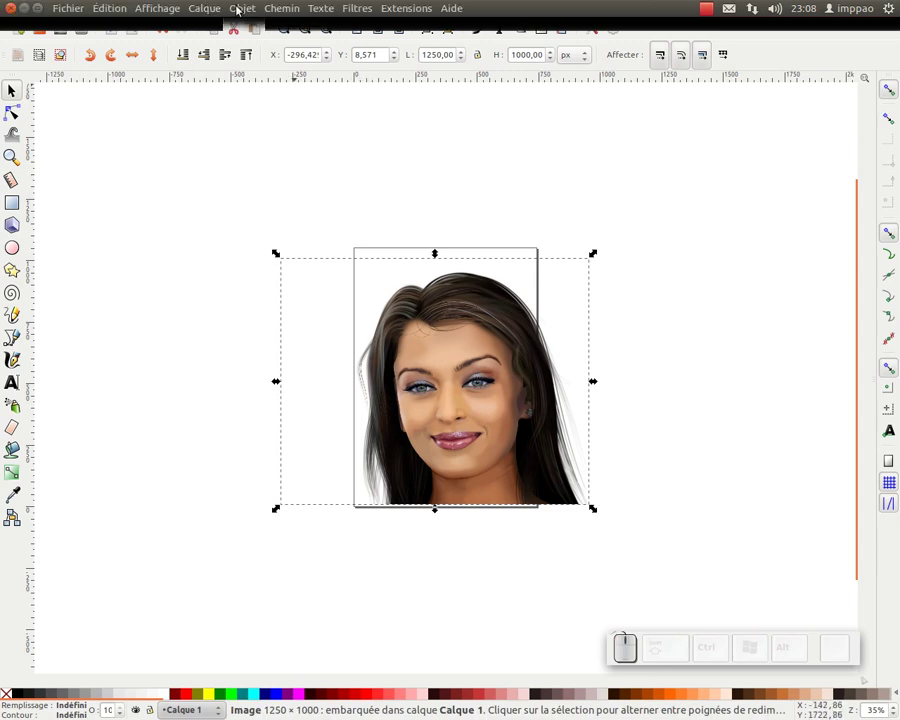
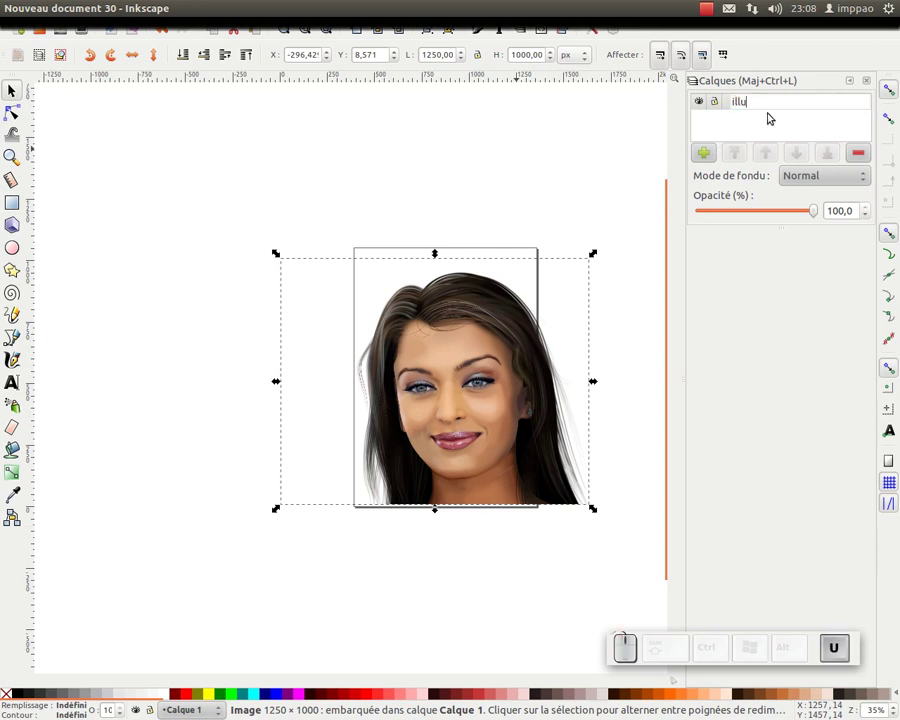
Rename Calque 1 to 'illustration'.
key(t)
key(BackSpace)
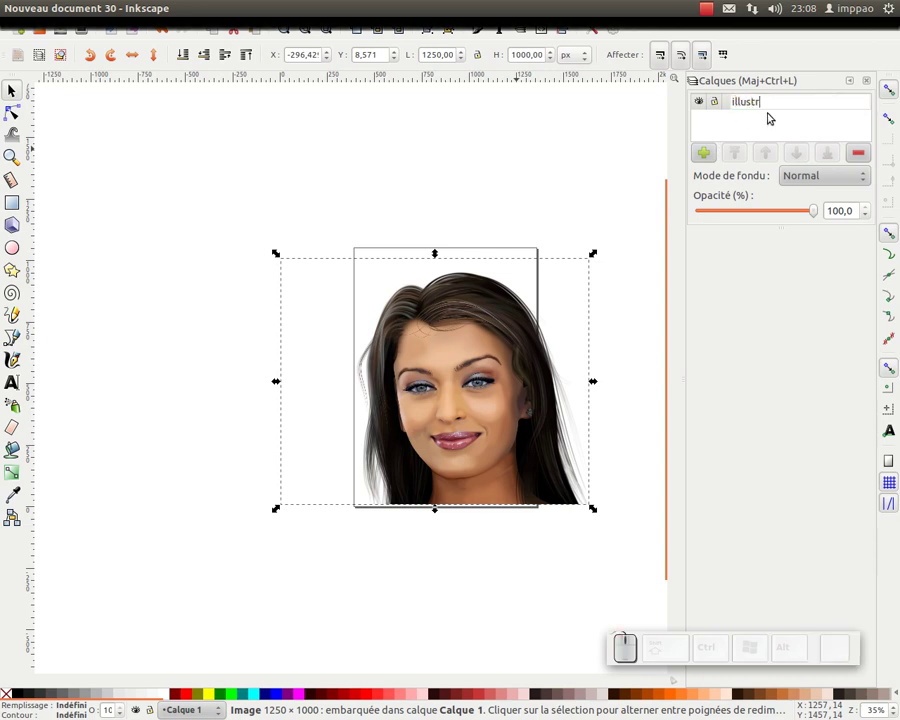
key(Return)
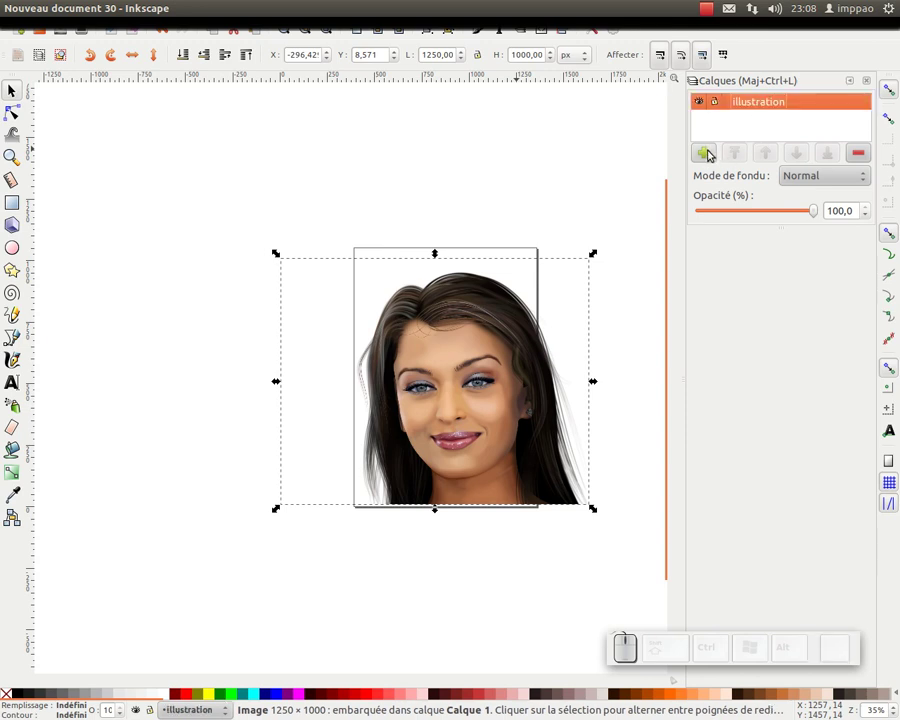
Add a 'damier' layer, lower it below illustration and make it the drawing layer.
click(713, 154)
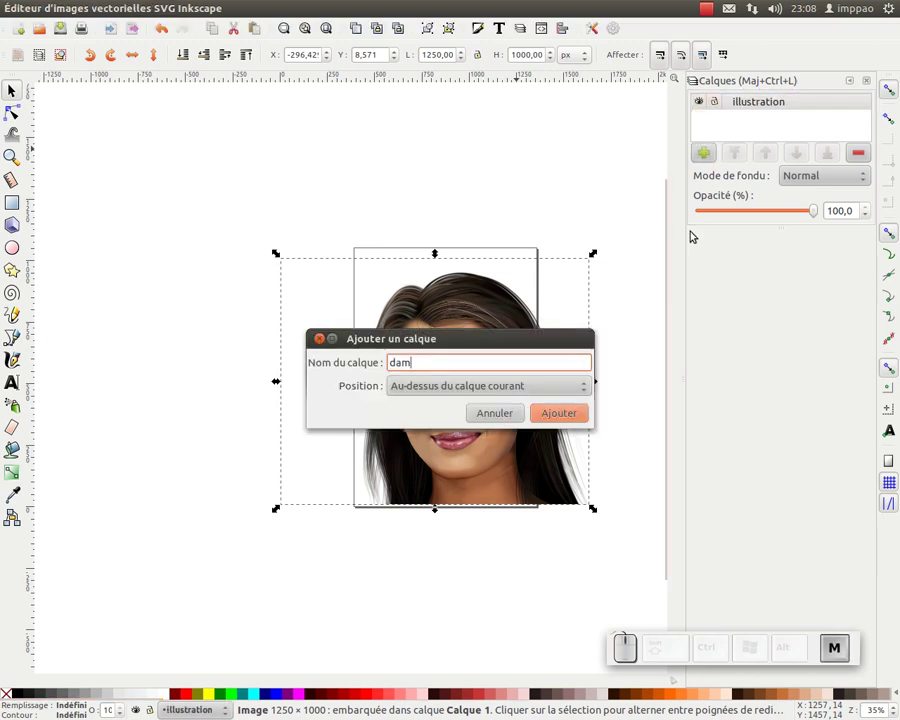
key(Return)
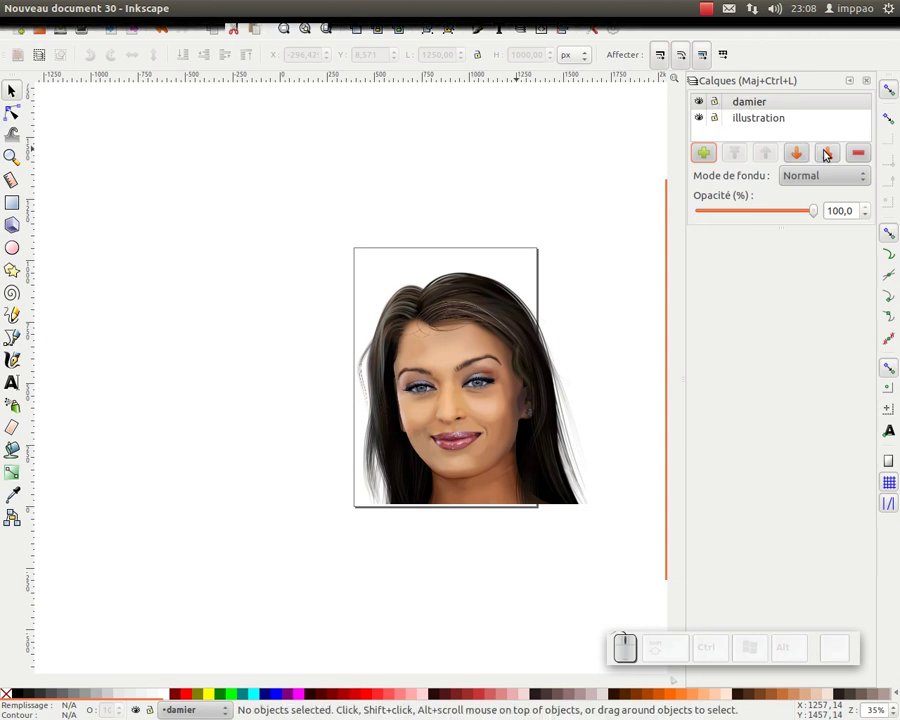
click(830, 154)
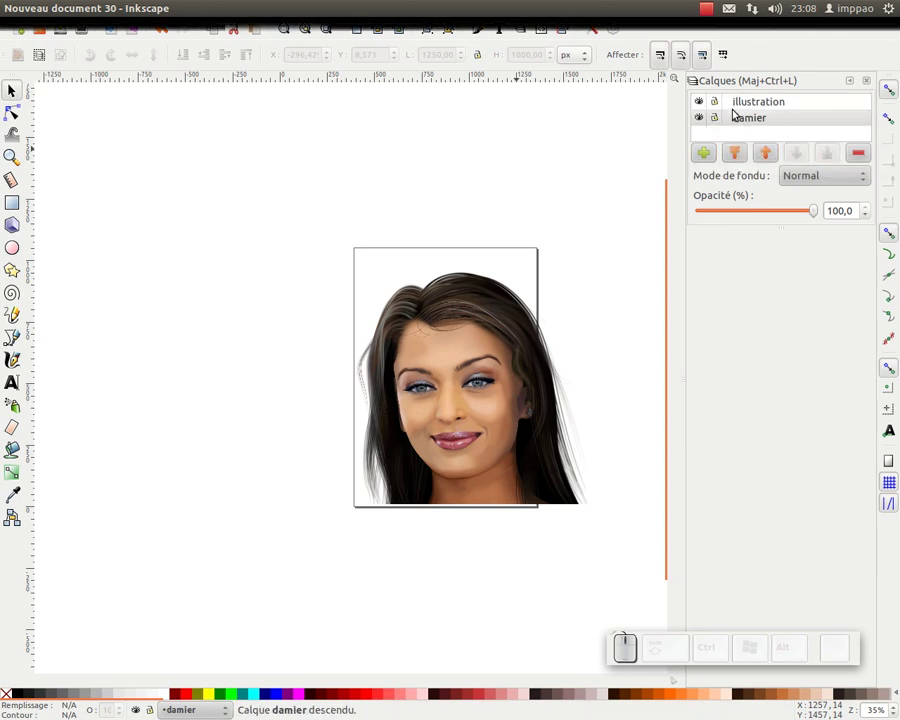
click(720, 101)
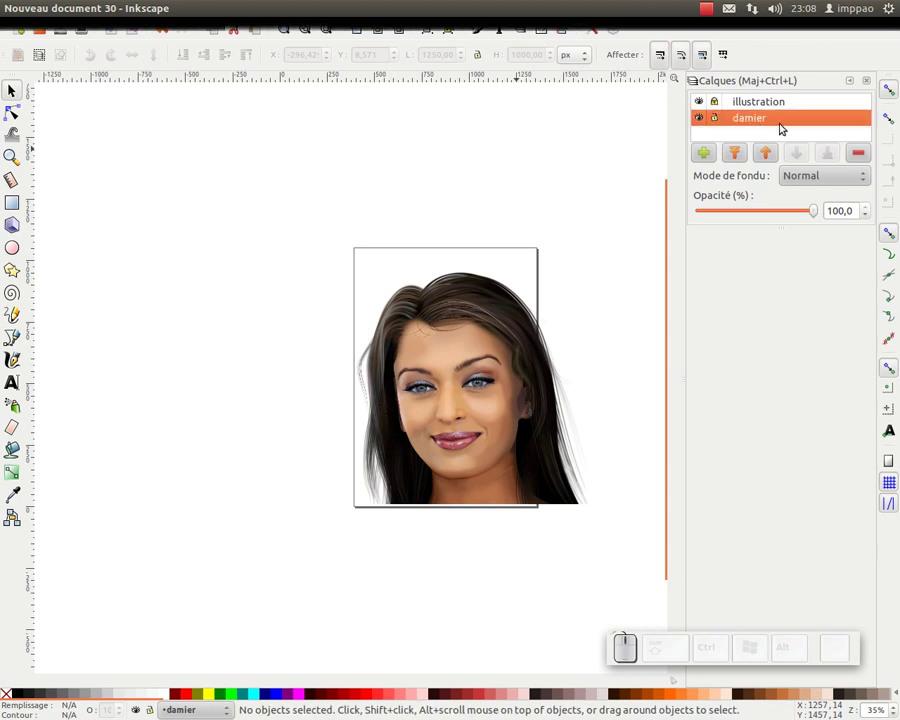
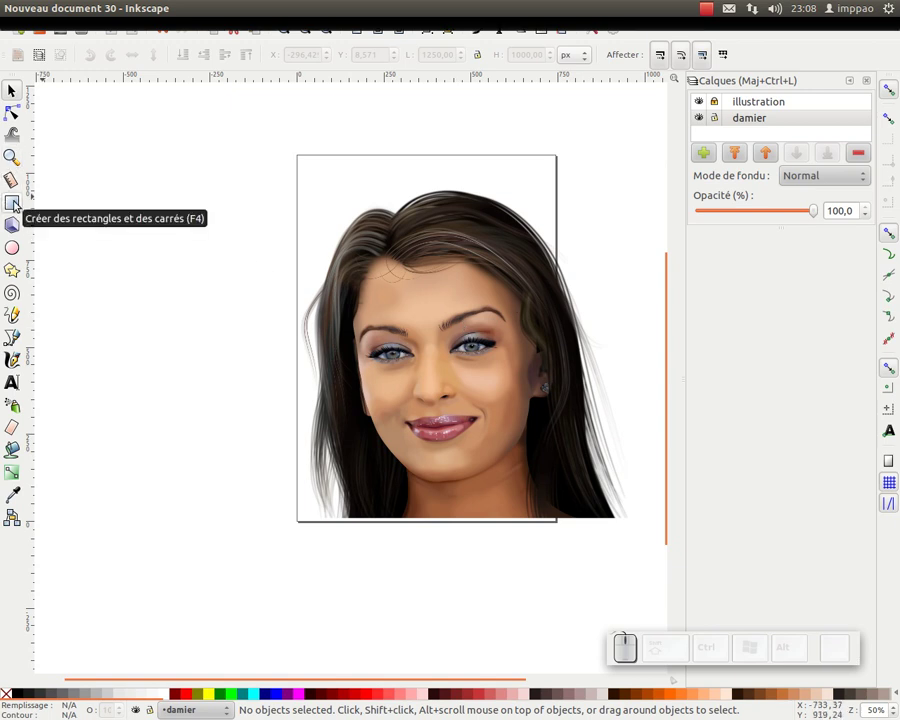
Draw a small square on damier with no stroke and a Gris 50 % fill.
click(20, 203)
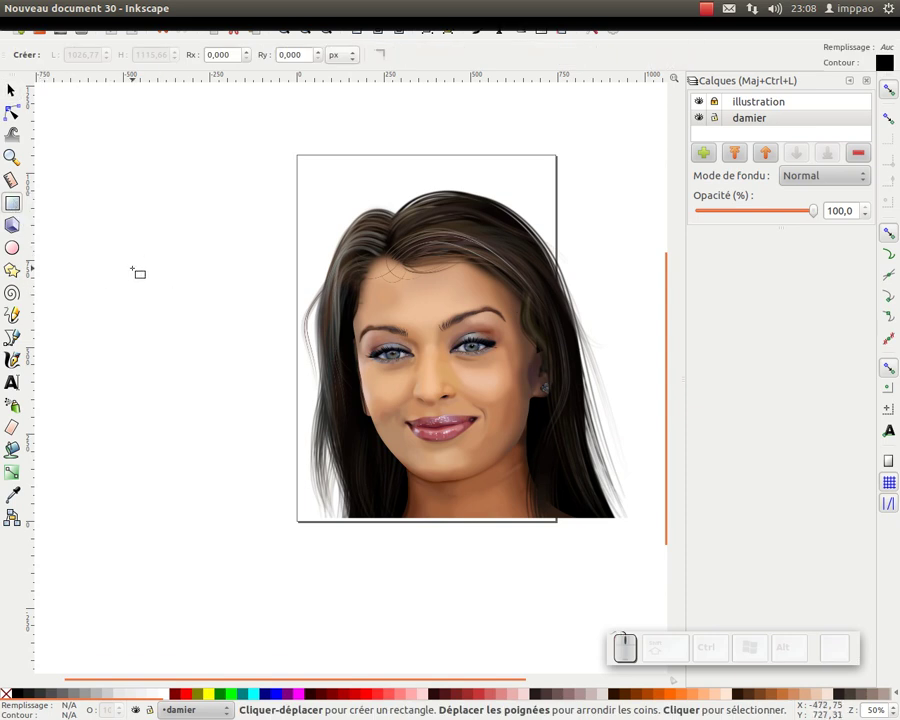
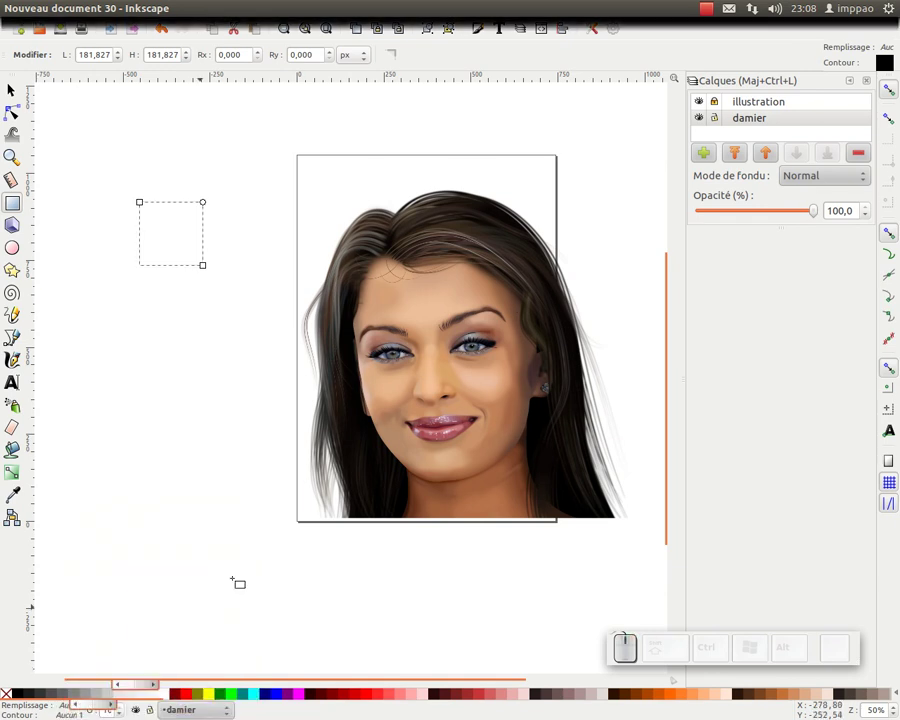
click(486, 30)
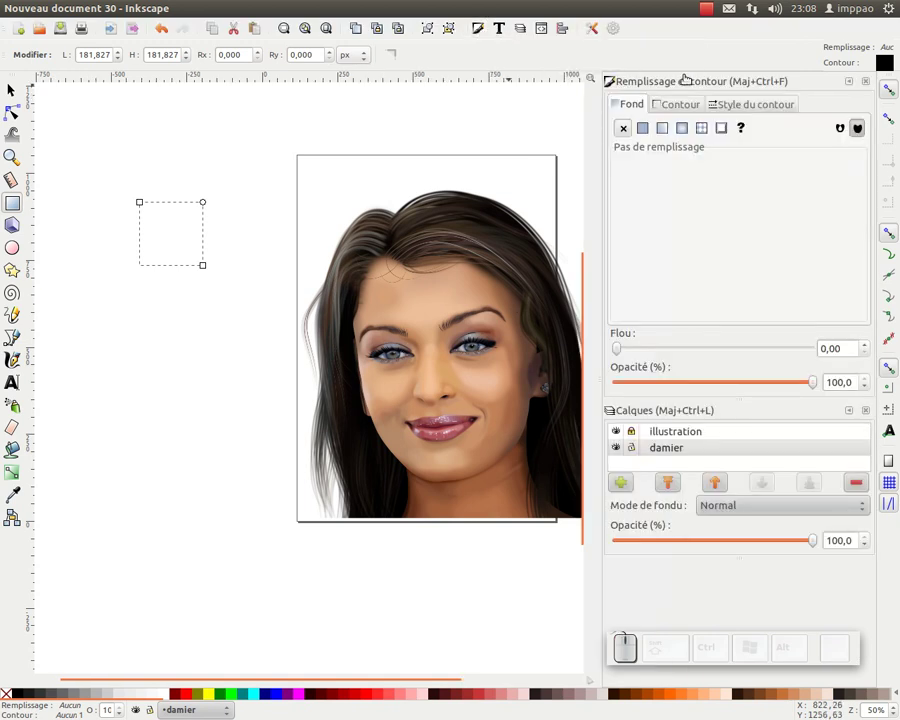
click(679, 108)
click(629, 129)
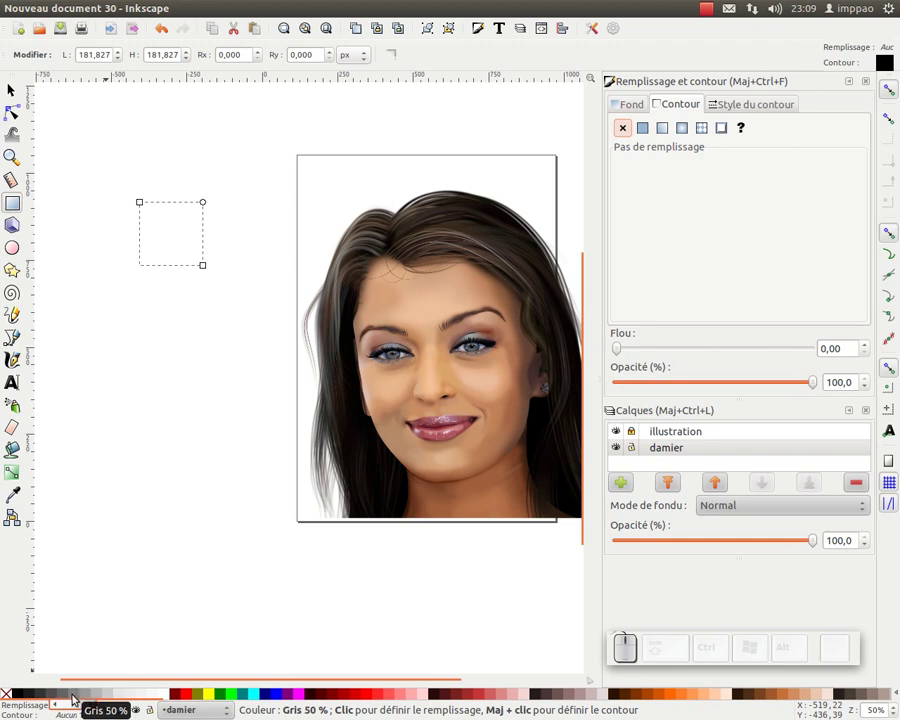
click(79, 697)
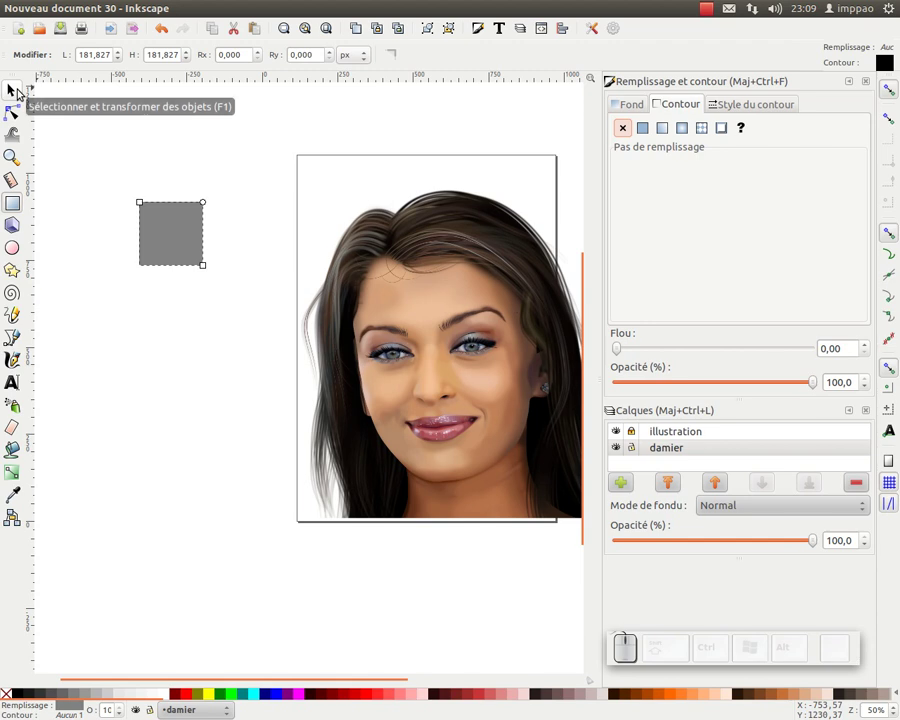
With bounding-box corner snapping on, duplicate the grey square into a 2×2 grid.
click(23, 90)
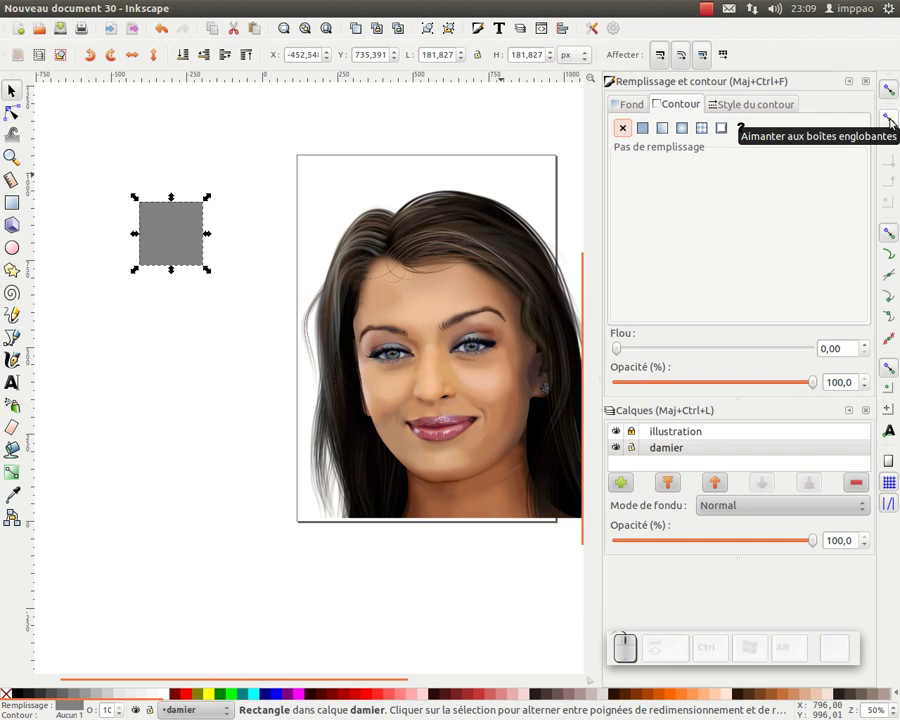
click(896, 119)
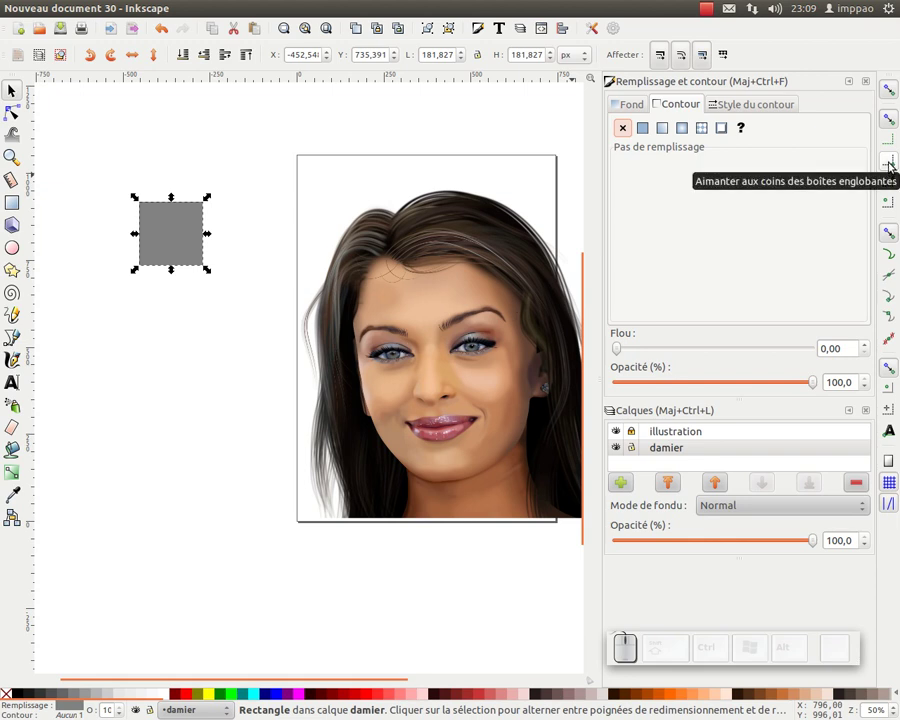
click(895, 165)
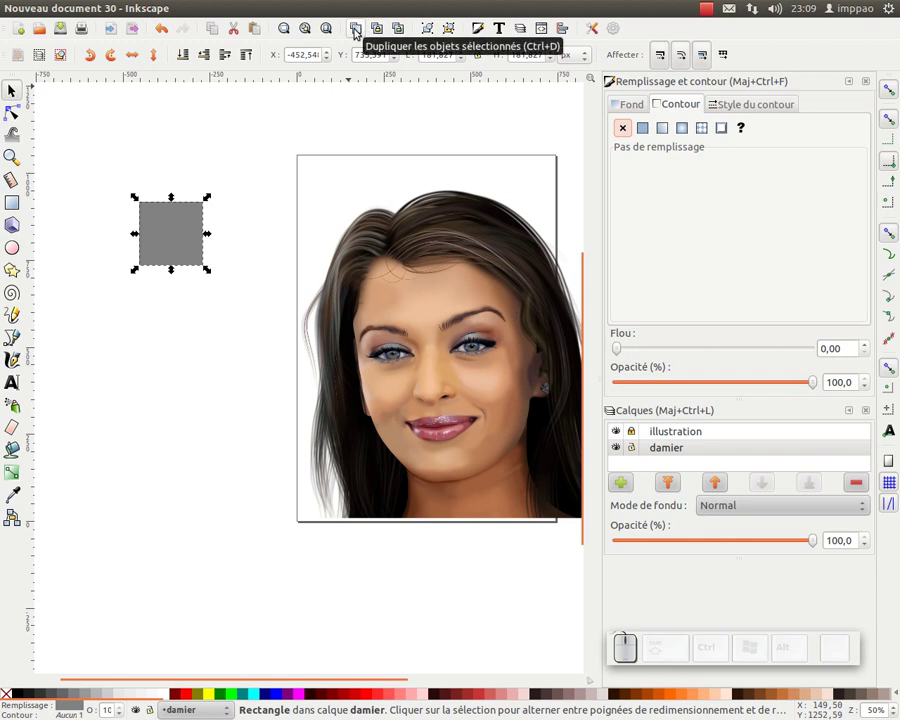
click(360, 30)
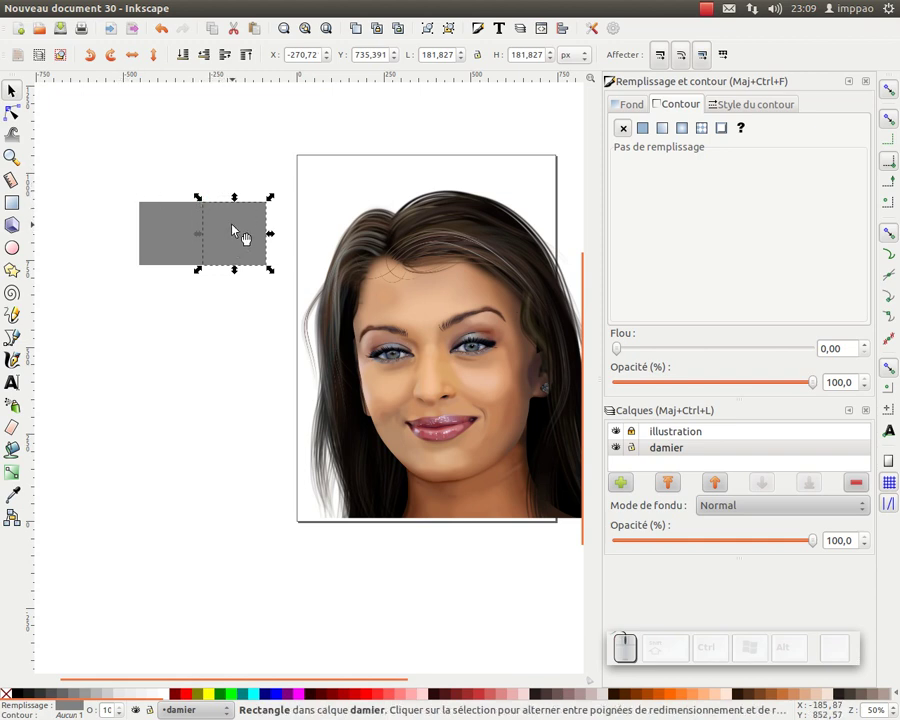
drag(361, 29, 398, 39)
click(364, 32)
drag(174, 316, 245, 258)
drag(277, 148, 254, 255)
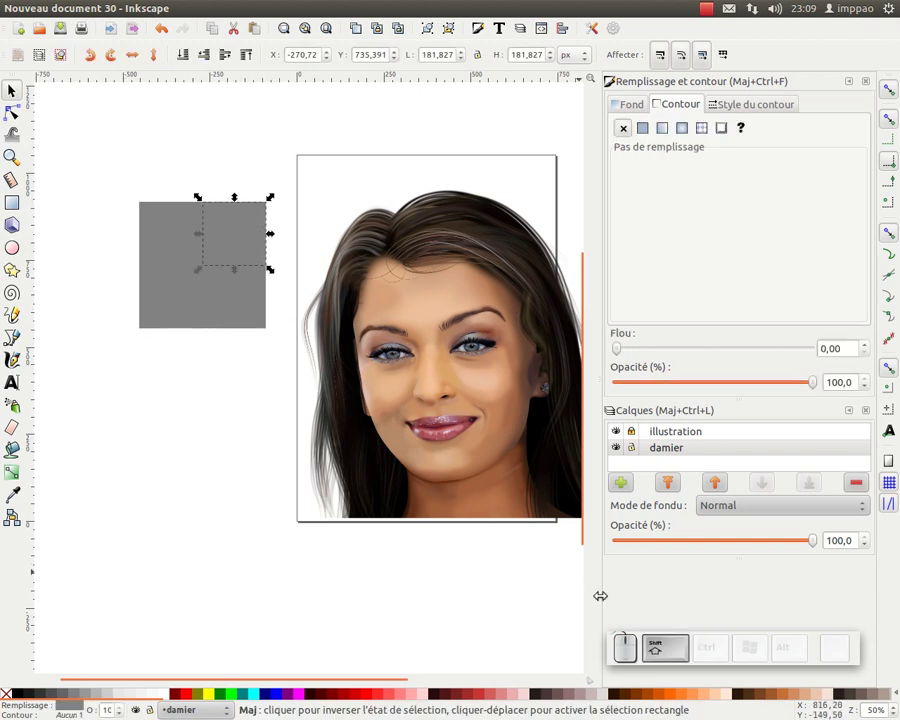
Colour two diagonal squares Gris 20 % and group the four squares into one tile.
click(181, 327)
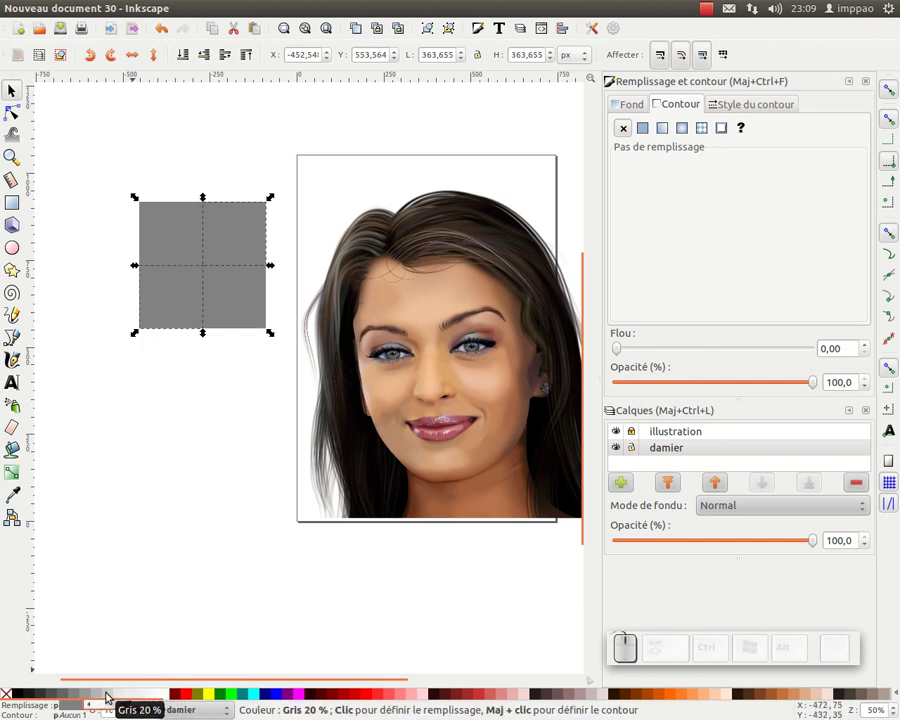
drag(112, 695, 128, 178)
drag(128, 179, 274, 51)
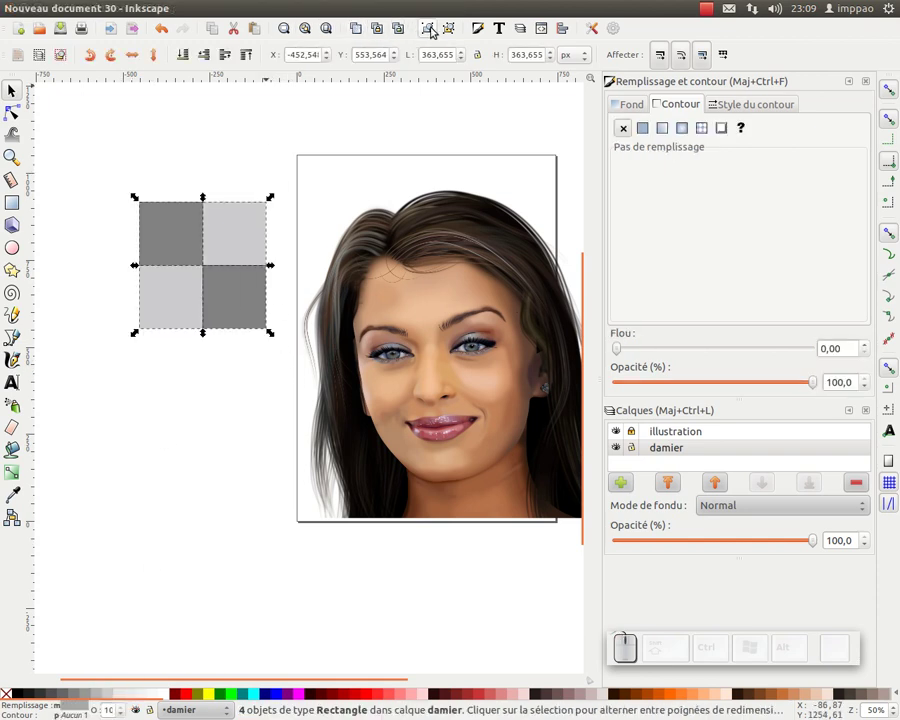
click(436, 28)
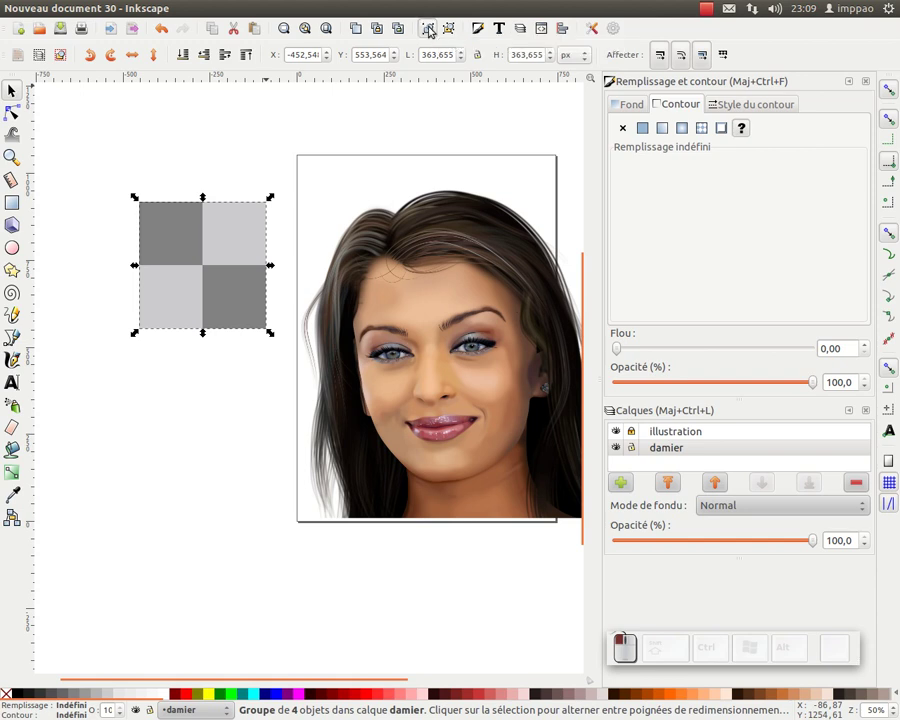
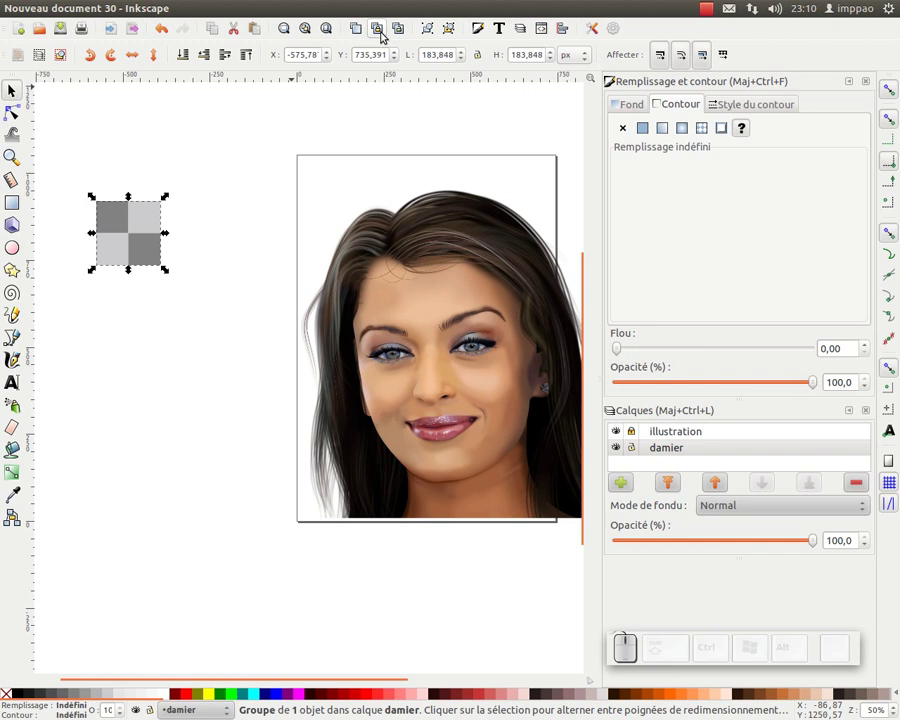
Clone the tile into a pattern-filled rectangle with patterns kept fixed on resize.
click(387, 34)
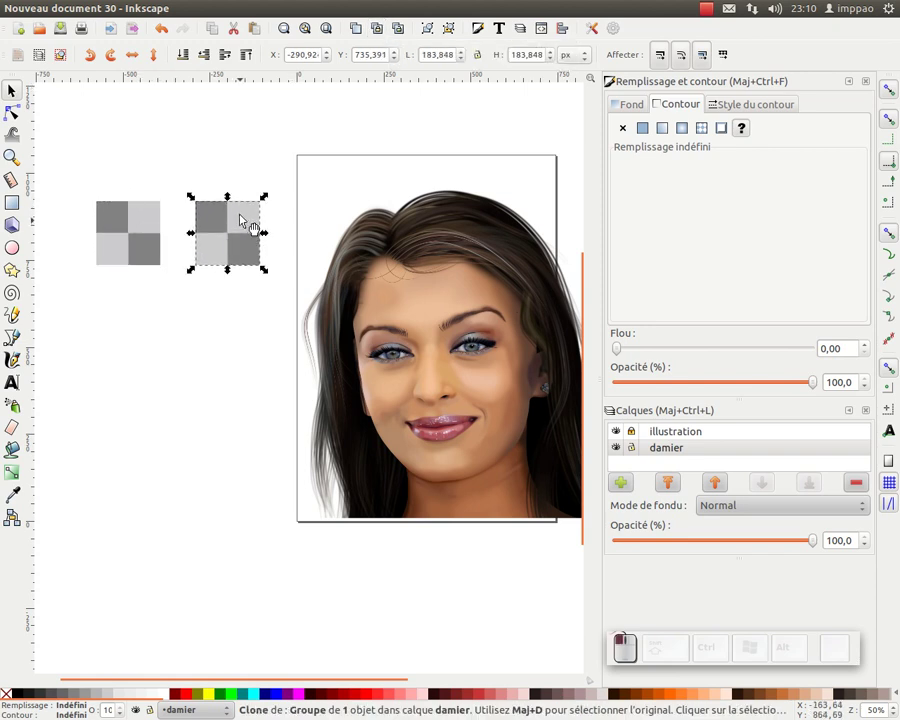
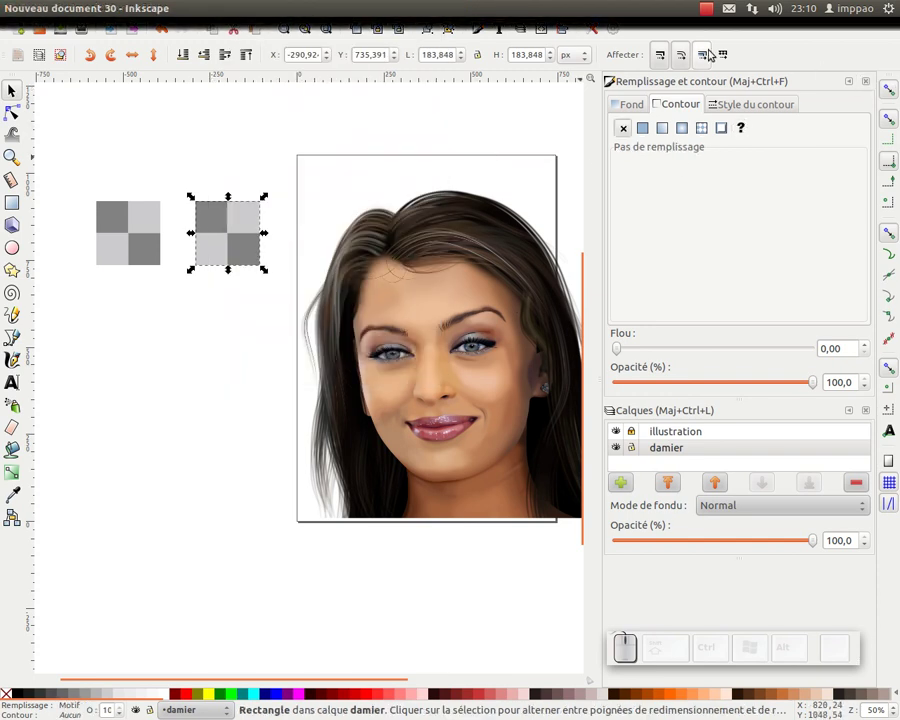
click(727, 56)
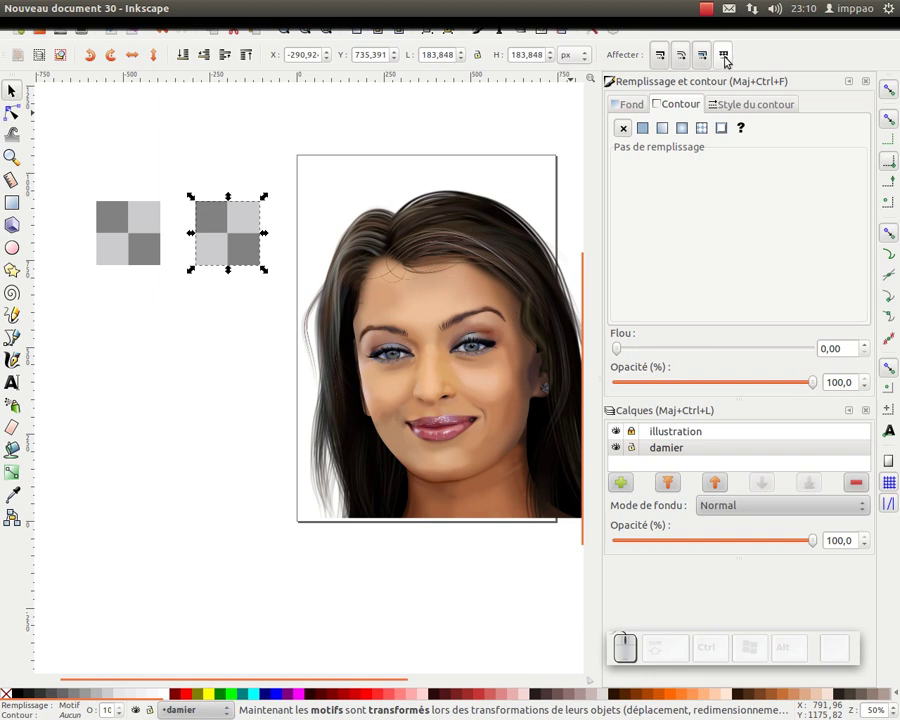
click(730, 57)
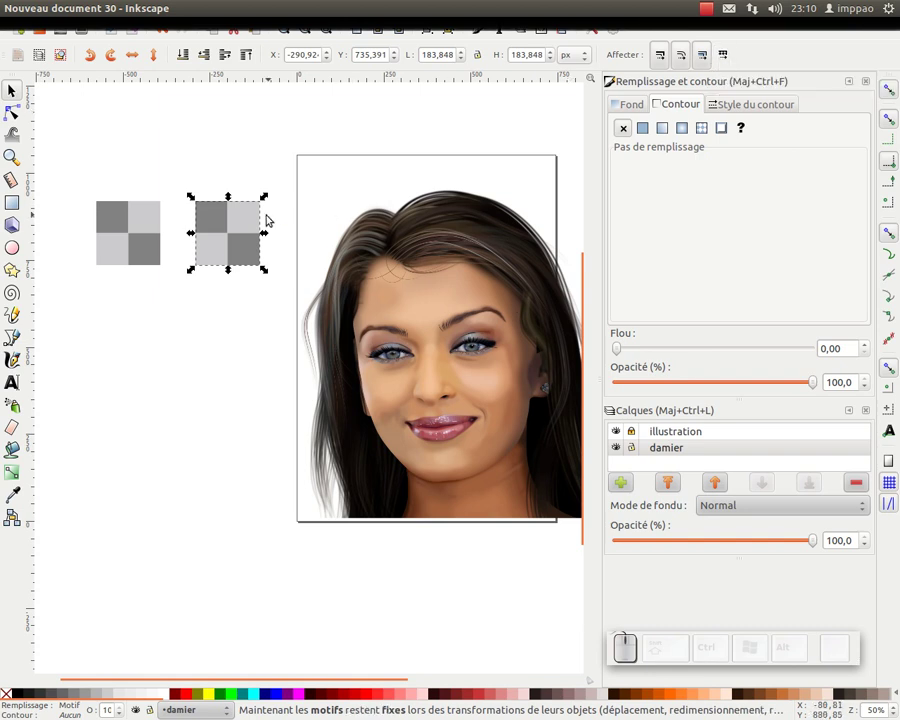
Try enlarging the pattern rectangle, undo it and recheck the pattern-transform toggle.
click(729, 56)
drag(270, 270, 234, 239)
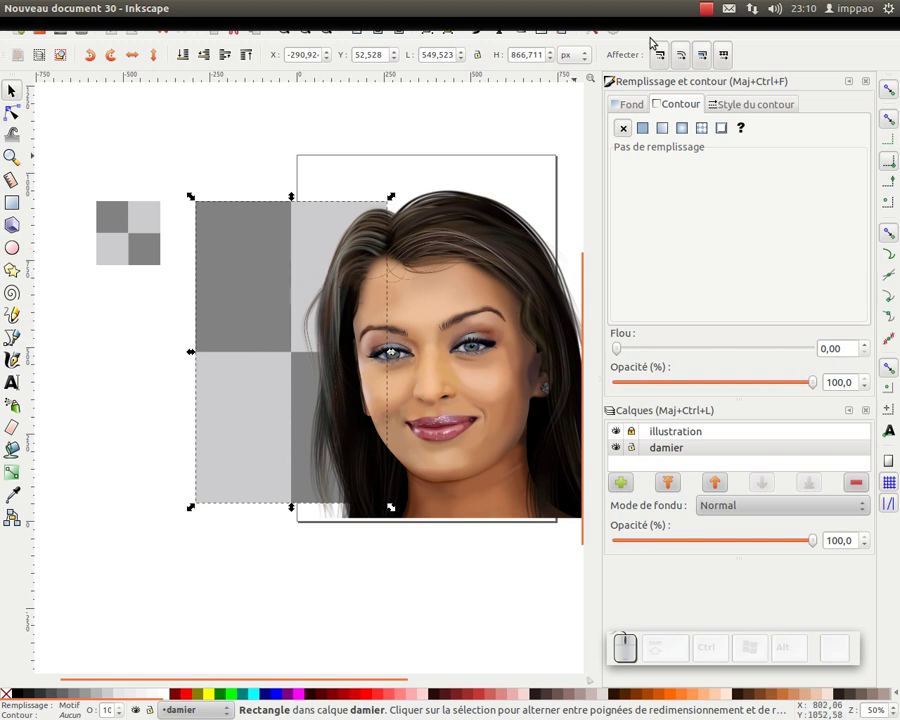
key(ctrl+z)
click(731, 57)
Stretch the checkerboard rectangle to cover the whole page behind the portrait.
drag(271, 270, 262, 263)
drag(258, 254, 280, 189)
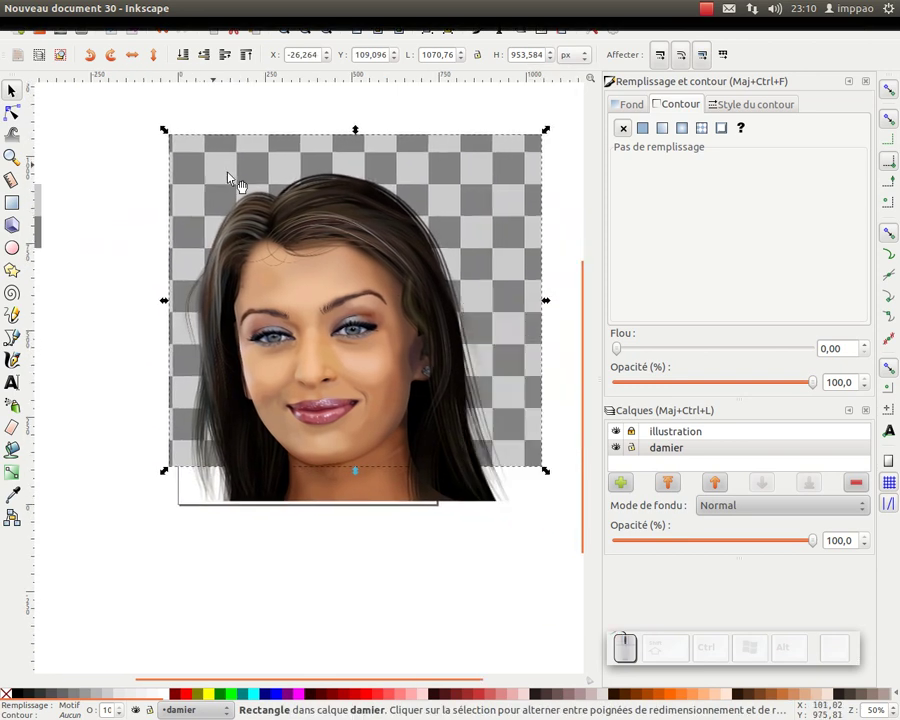
drag(553, 475, 229, 196)
drag(227, 191, 158, 147)
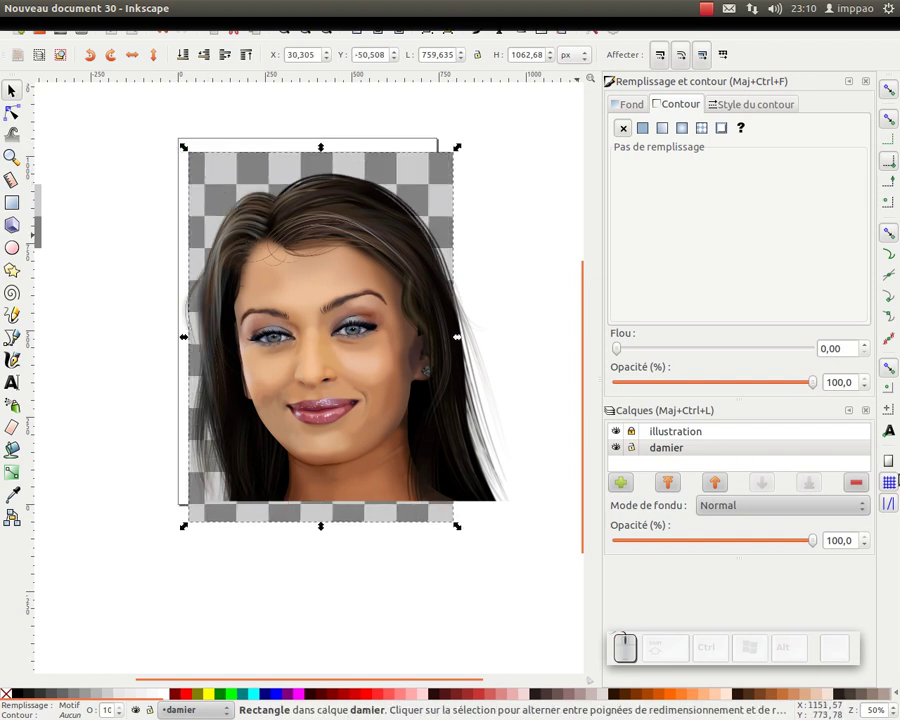
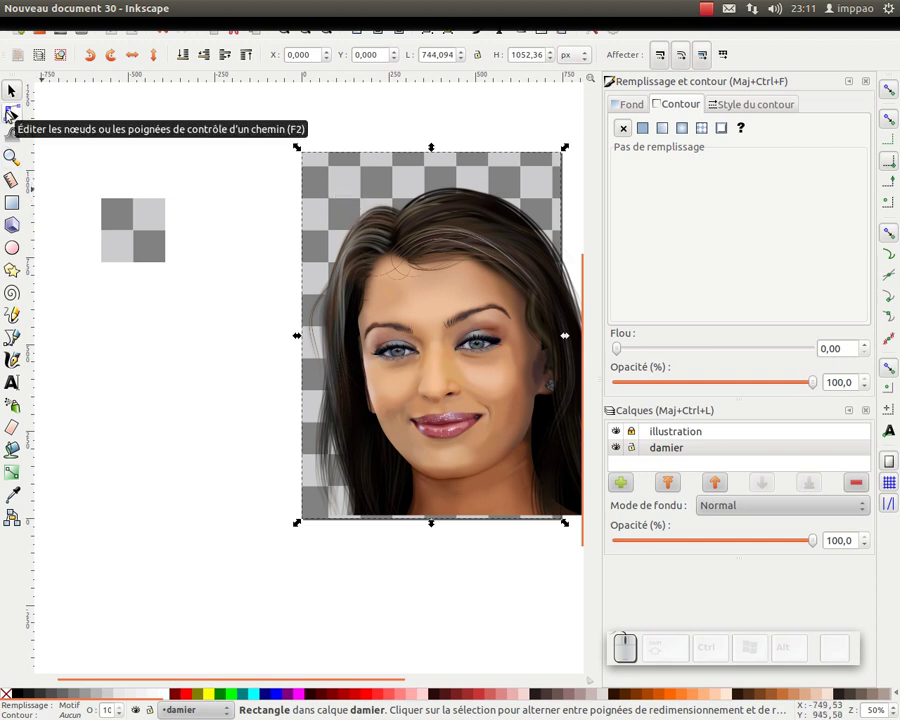
Shrink the pattern tiles with the Node tool, try red/orange tile colours, then undo back to grey.
click(12, 114)
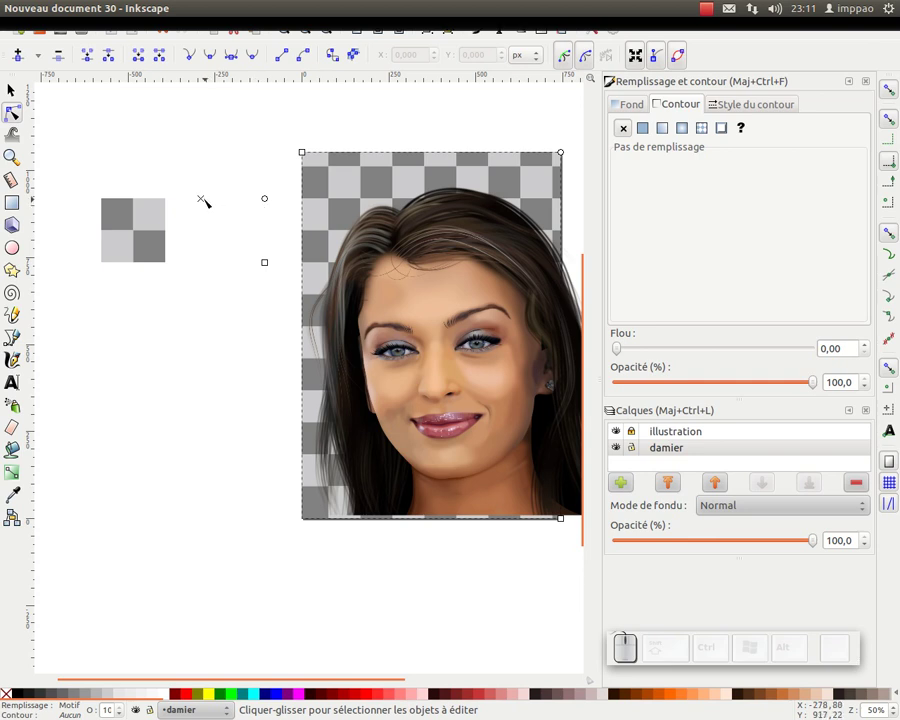
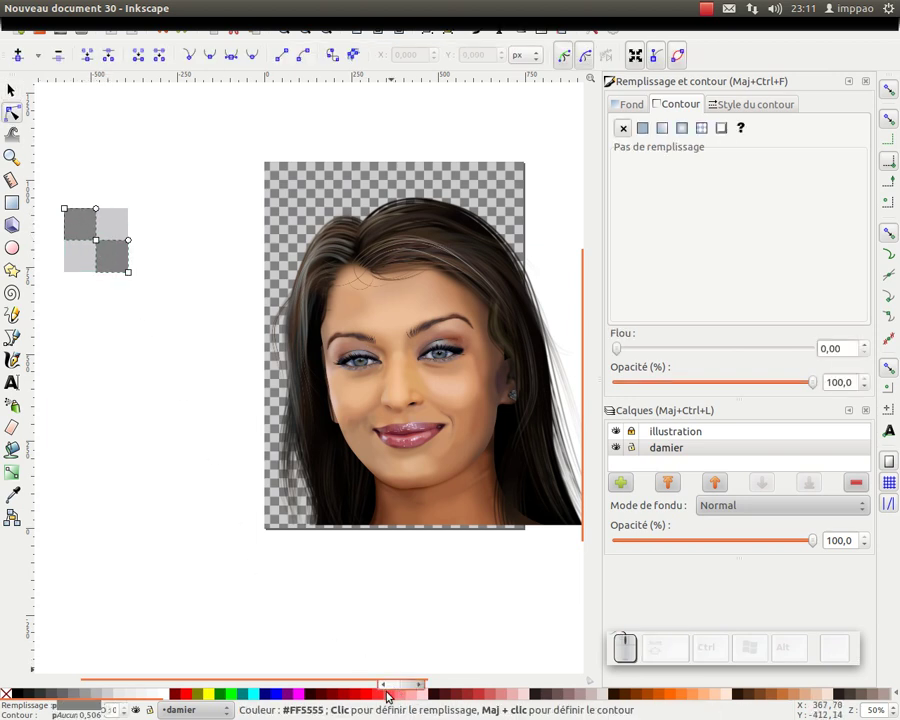
click(358, 694)
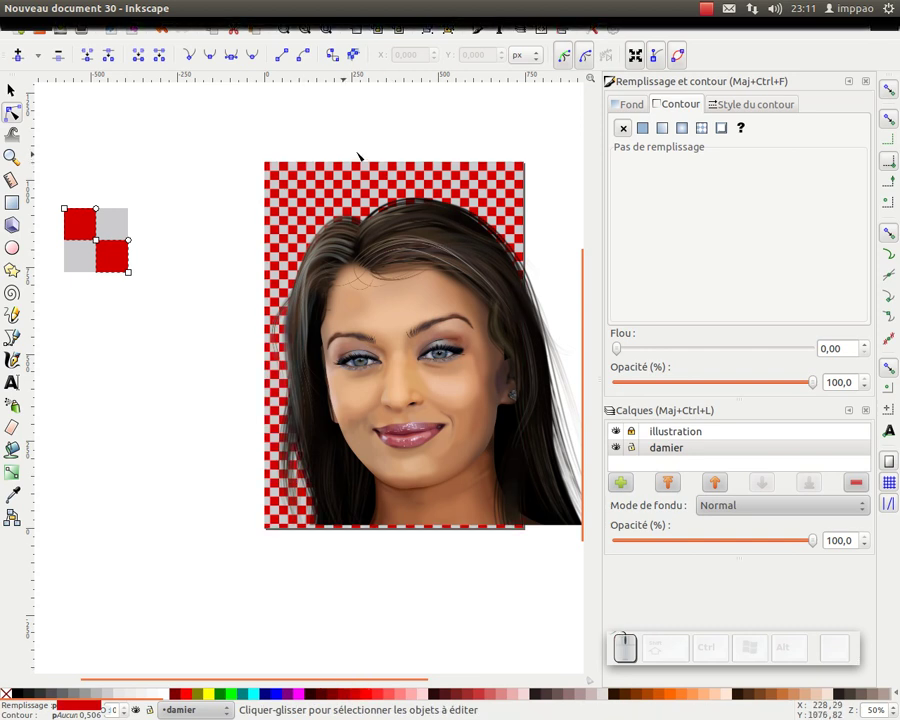
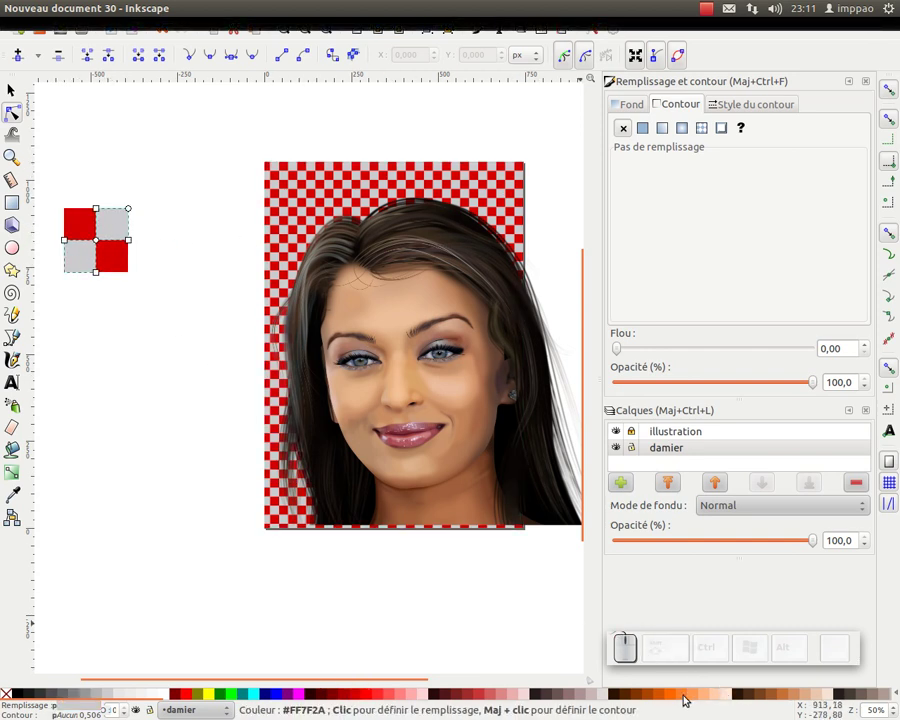
click(667, 701)
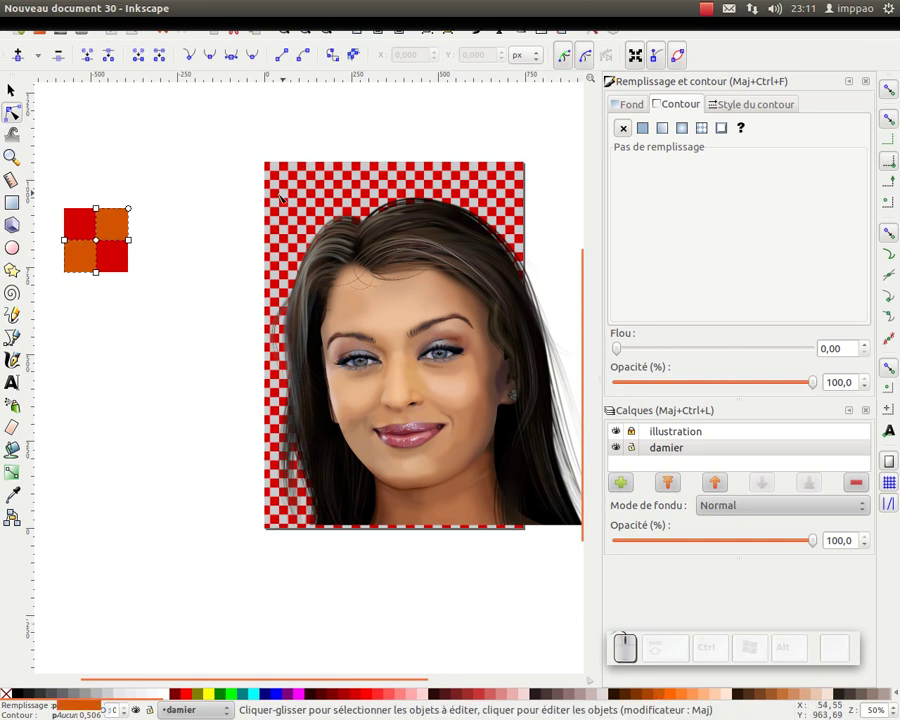
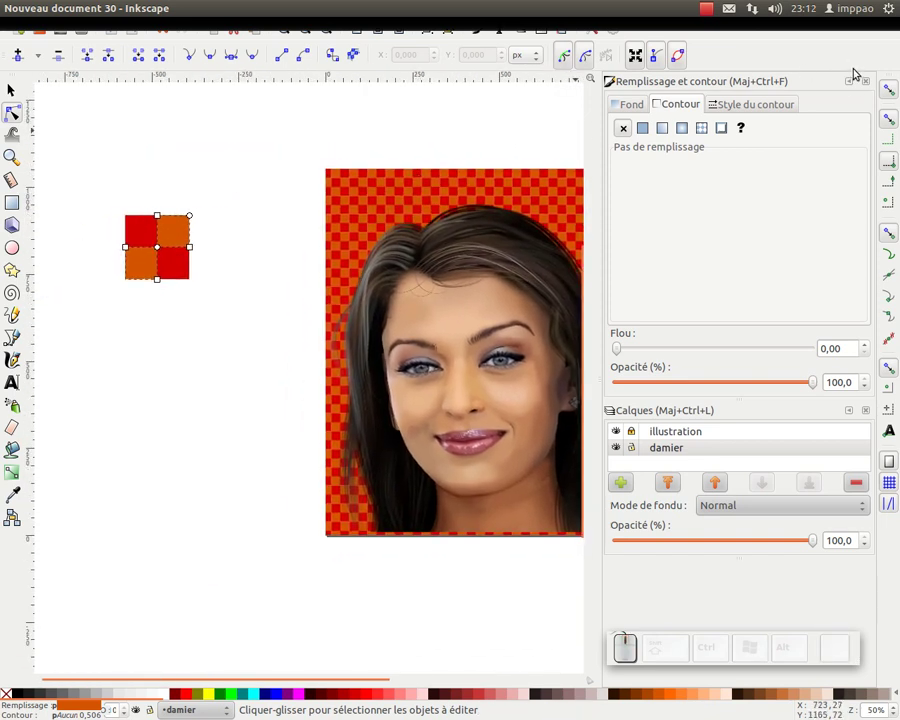
key(KP_Add)
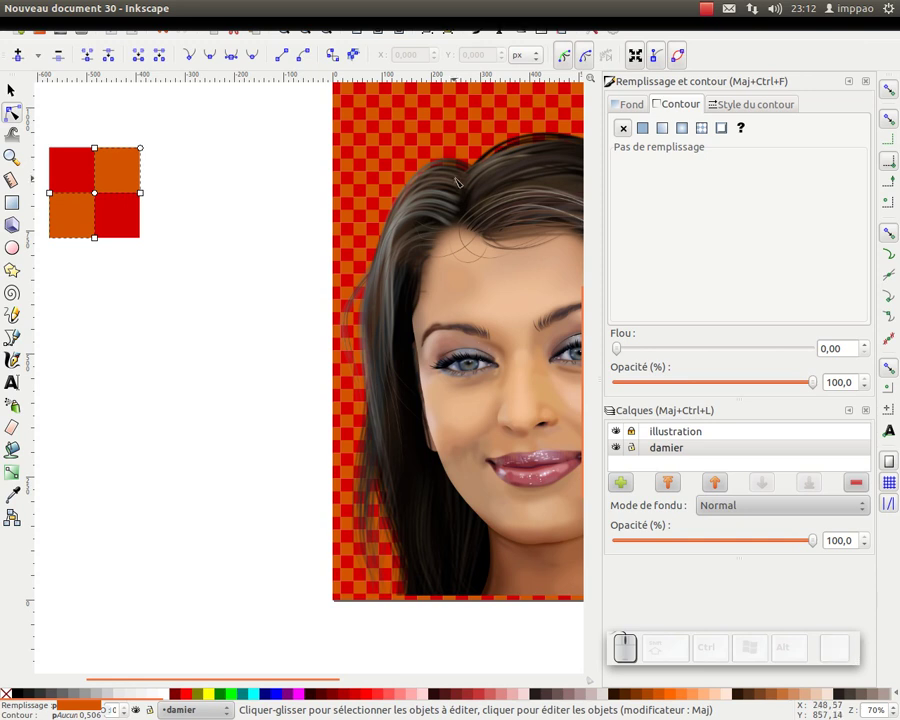
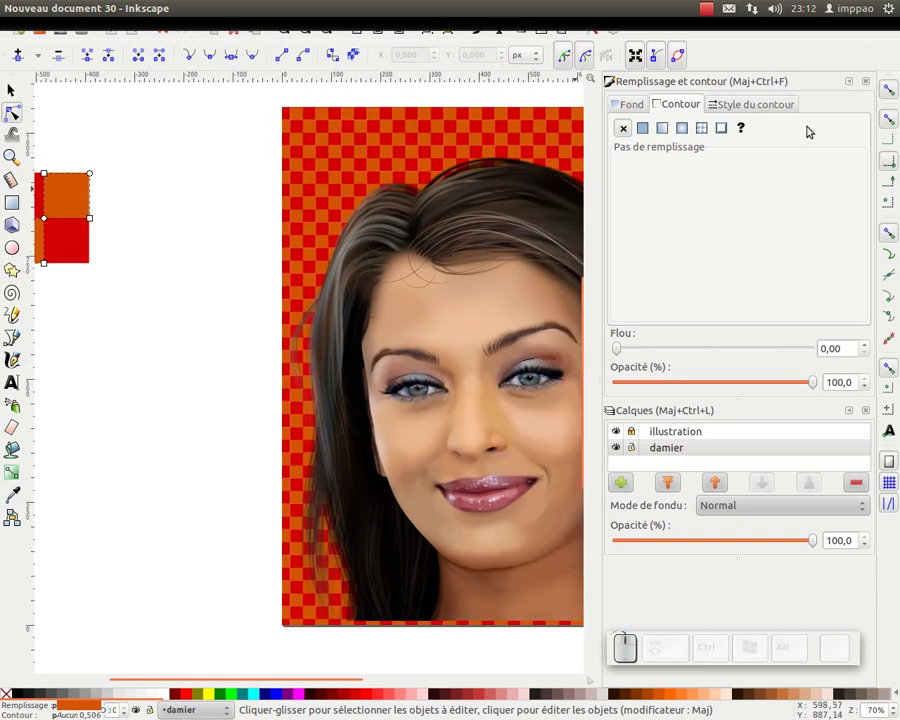
key(z)
key(KP_Subtract)
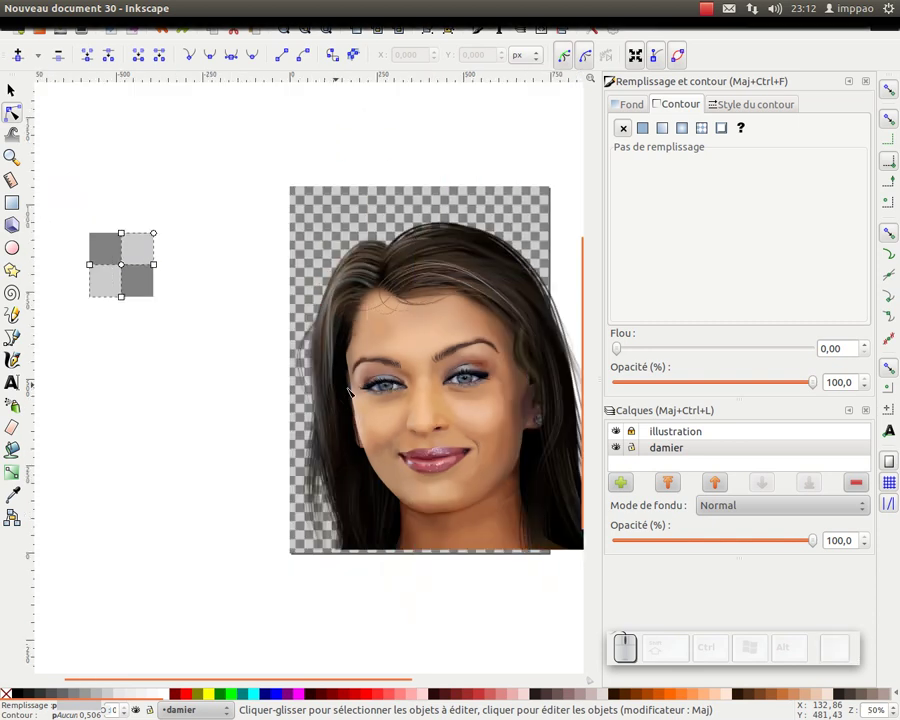
key(KP_Add)
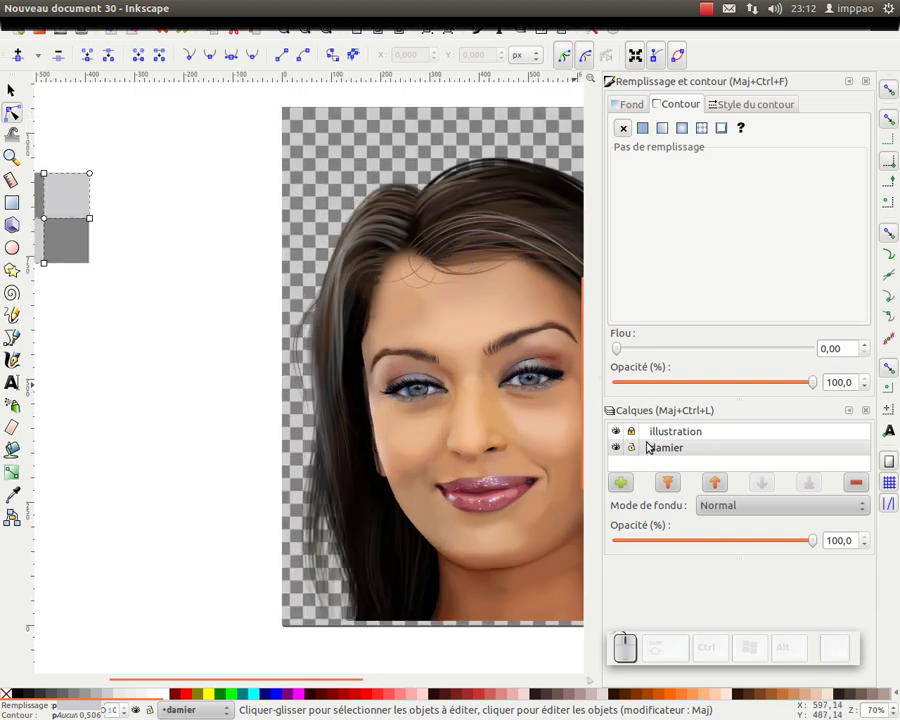
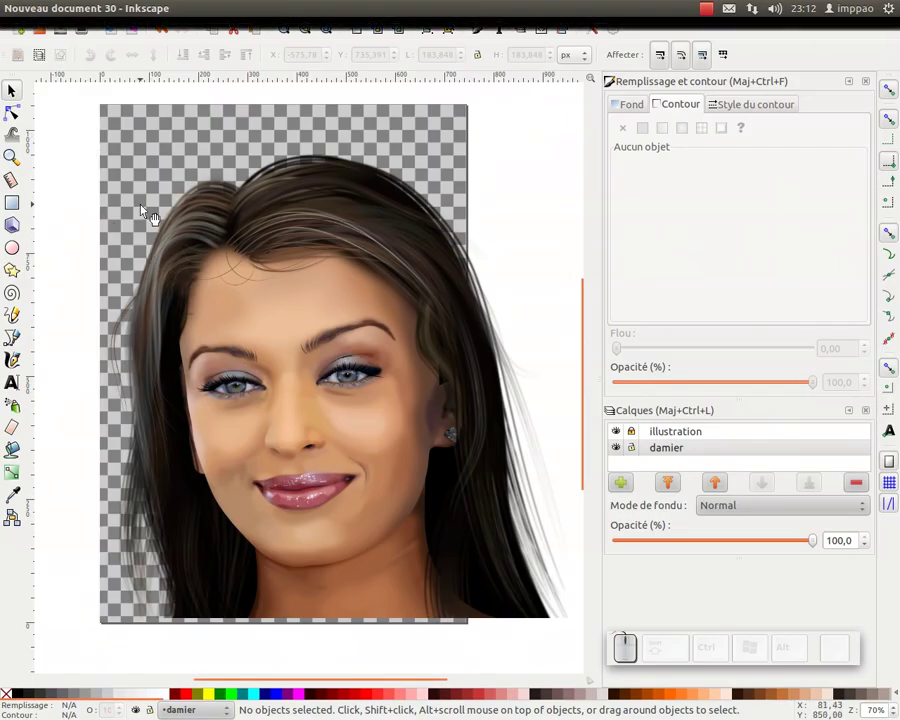
key(KP_Subtract)
click(325, 336)
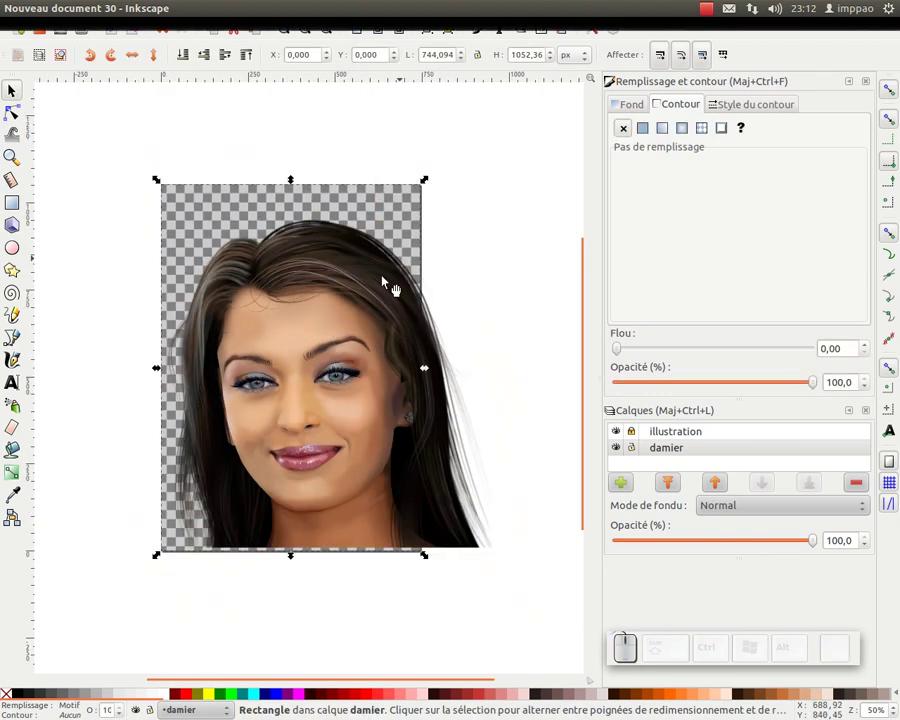
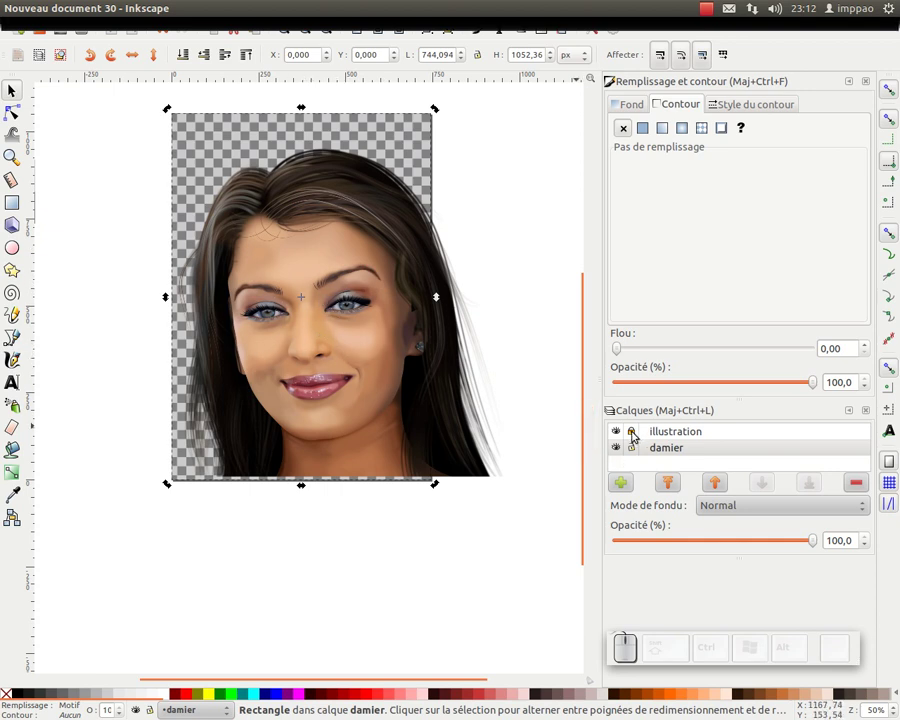
Select the portrait and export it to PNG with 'Hide all except selected' ticked.
click(638, 434)
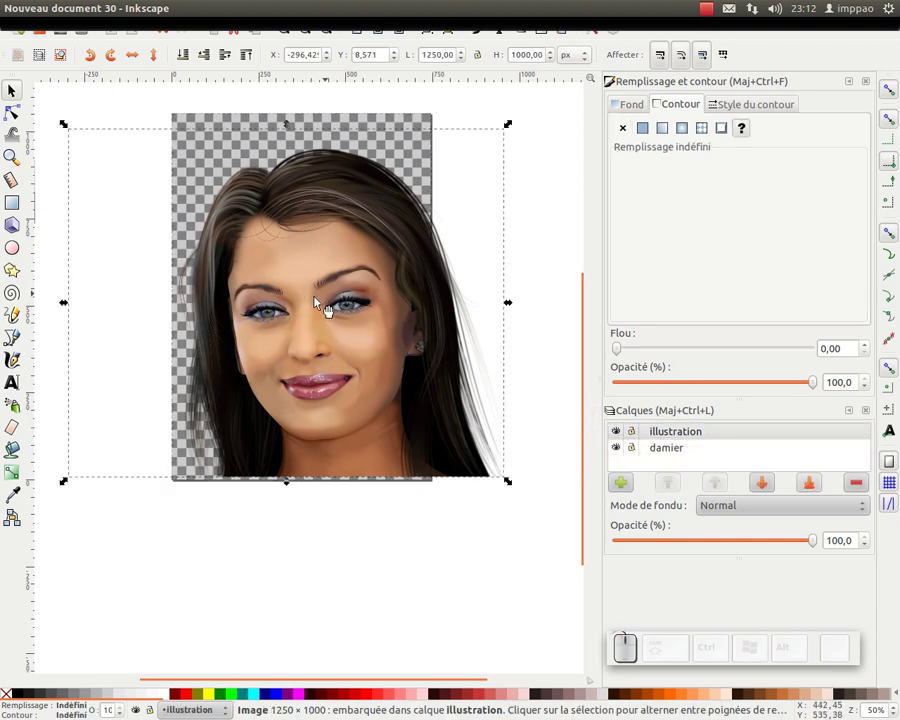
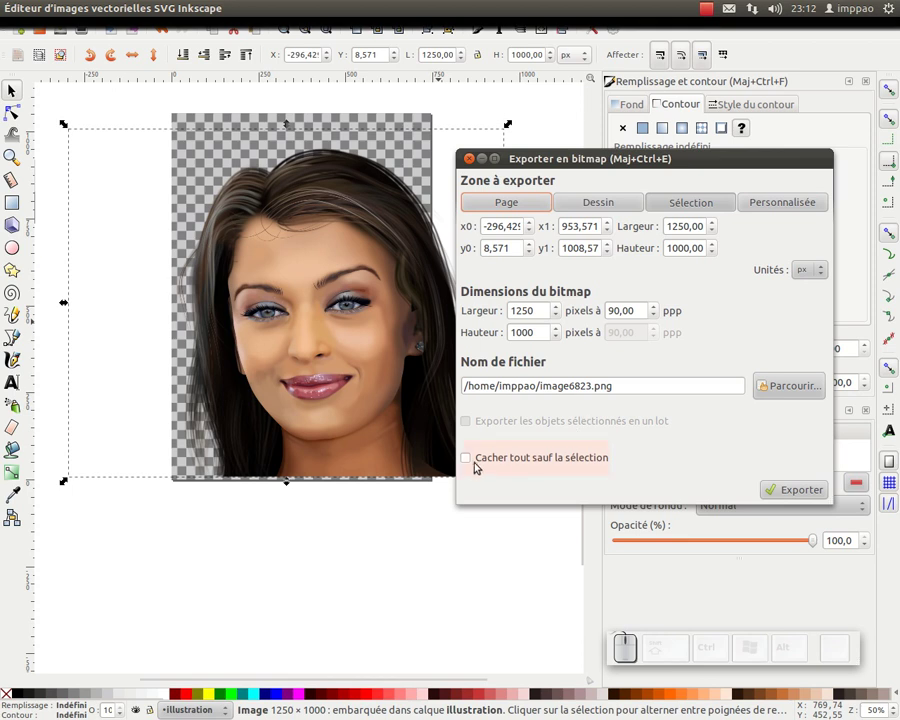
click(472, 460)
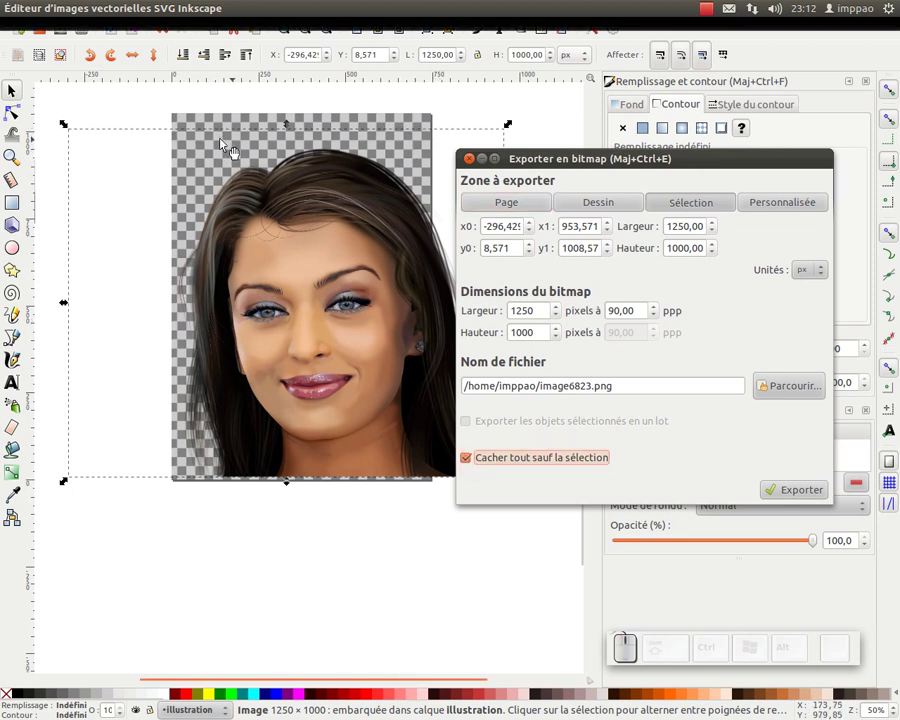
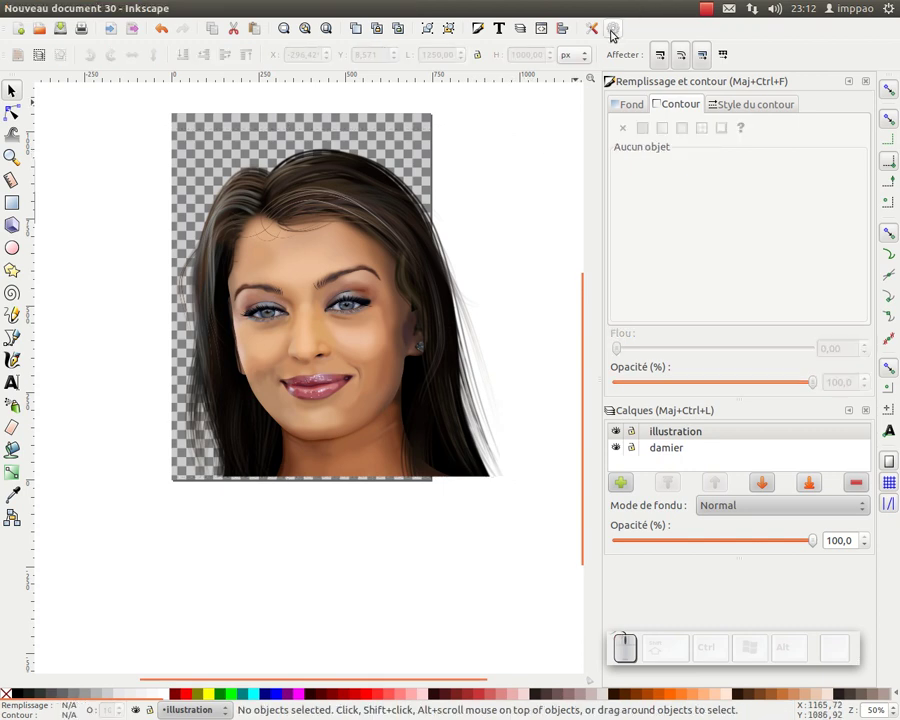
In Document Properties, set the page background colour alpha to 255 (ffffffff).
click(617, 34)
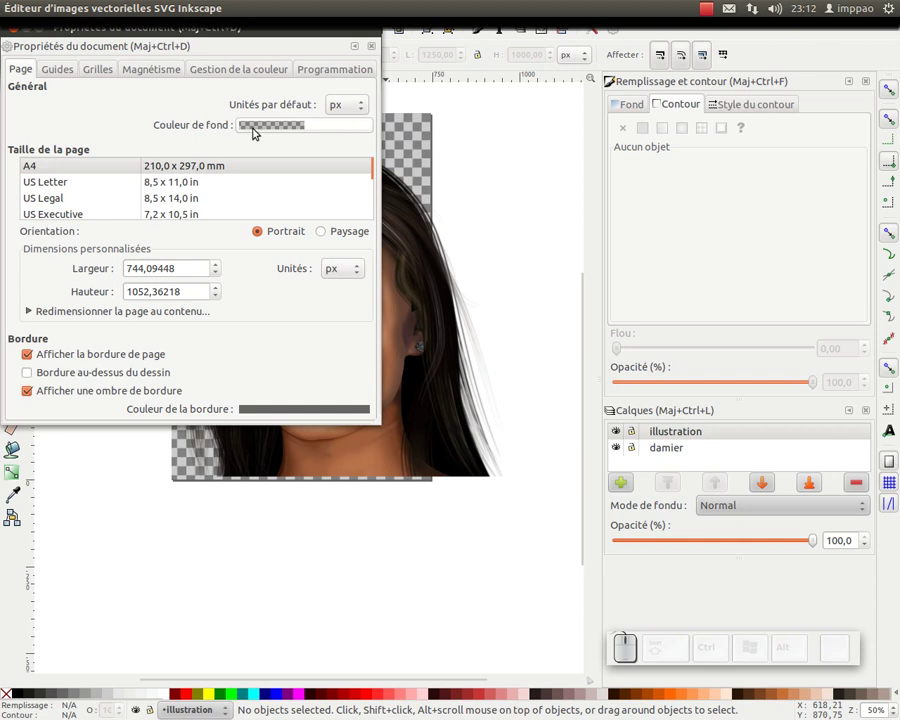
click(283, 129)
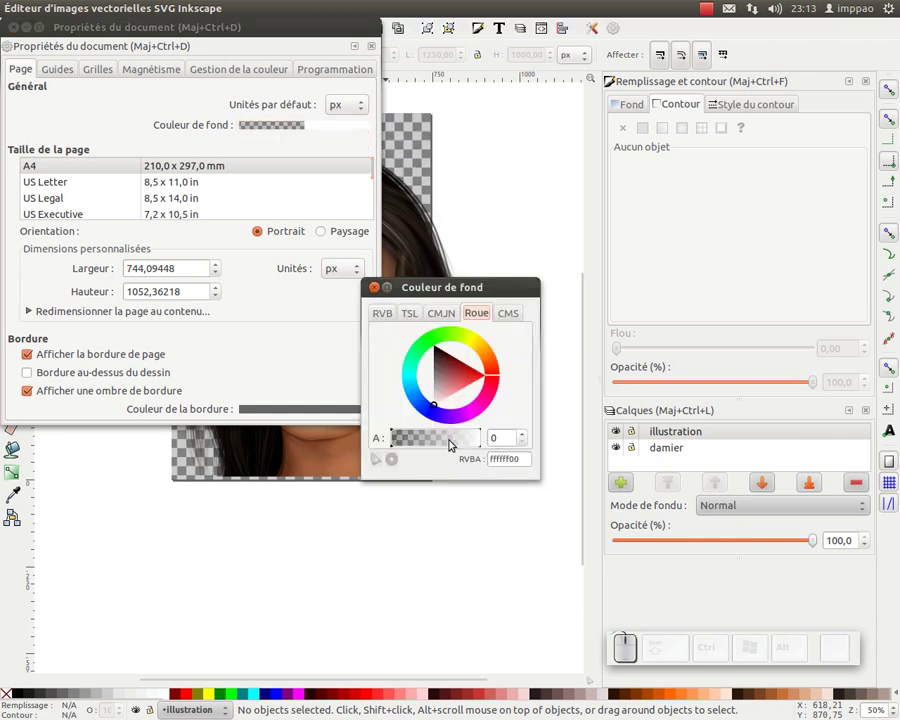
drag(403, 442, 373, 434)
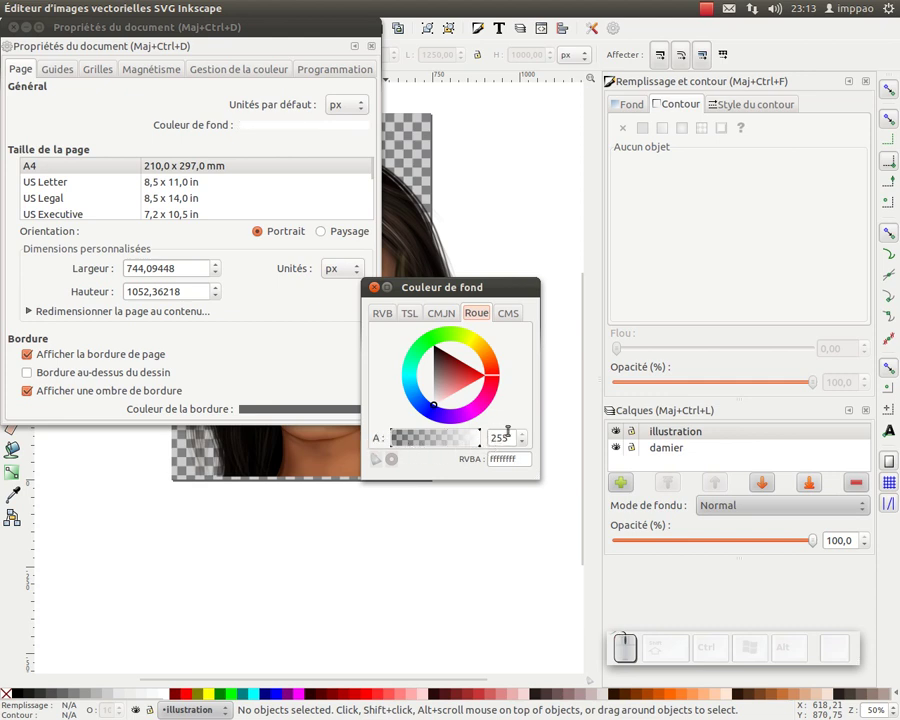